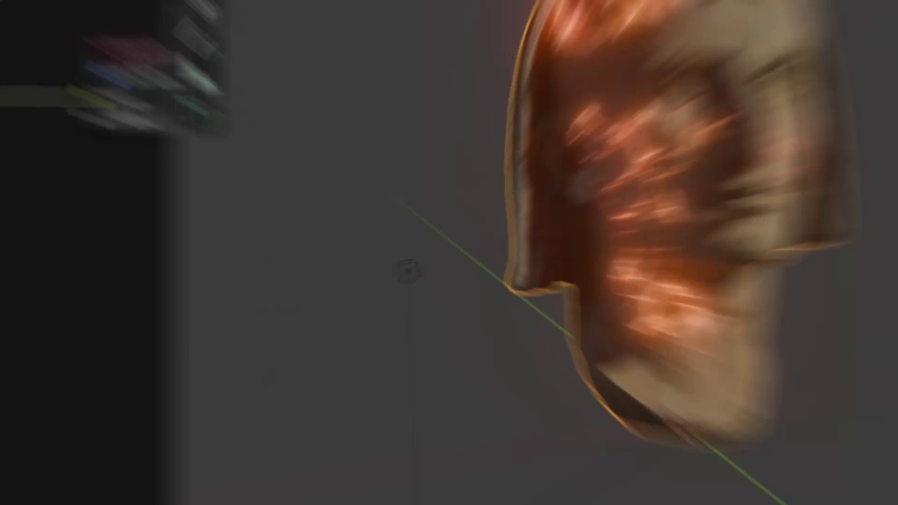
Step: Show the finished result's render settings, then return to the plain grey head in Layout
{"action": "double_click", "coordinate": [882, 223]}
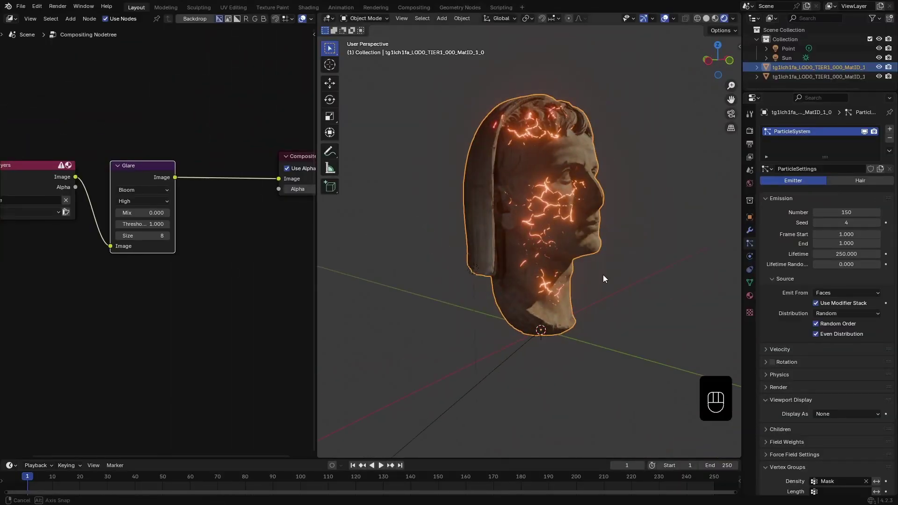
{"action": "left_click", "coordinate": [819, 227]}
{"action": "key", "text": "m"}
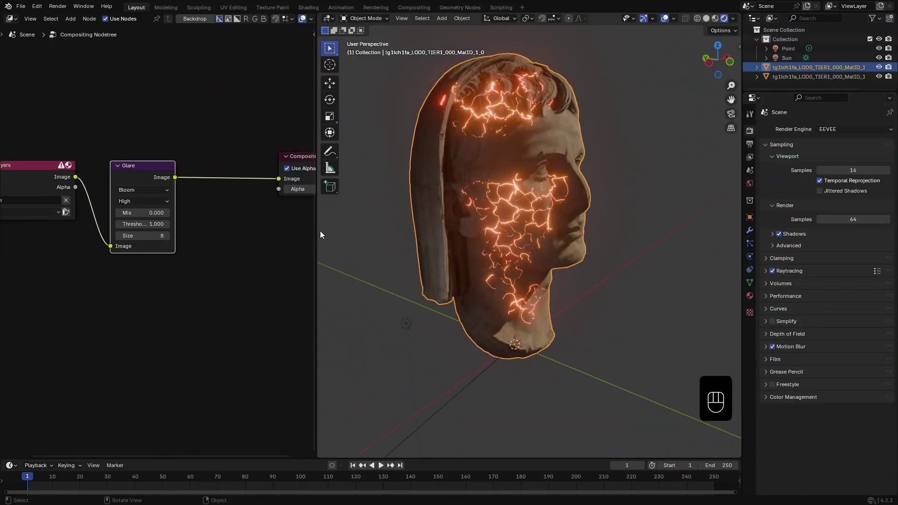
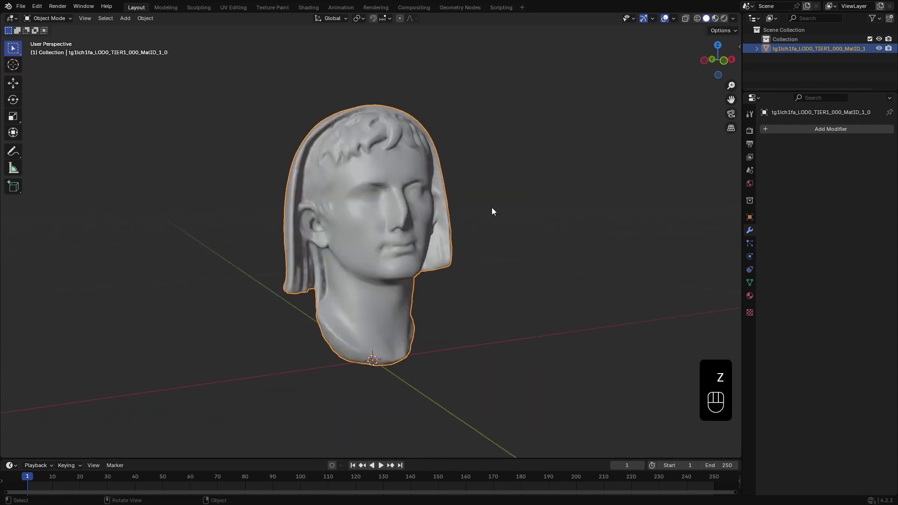
Step: Weight-paint a vertex group mask on the hair, cheek and neck, then return to Object Mode
{"action": "key", "text": "ctrl+Tab"}
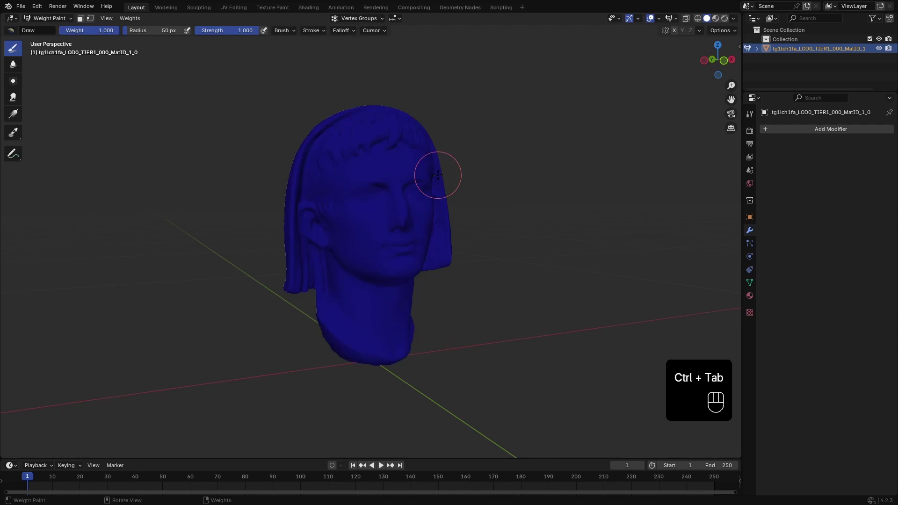
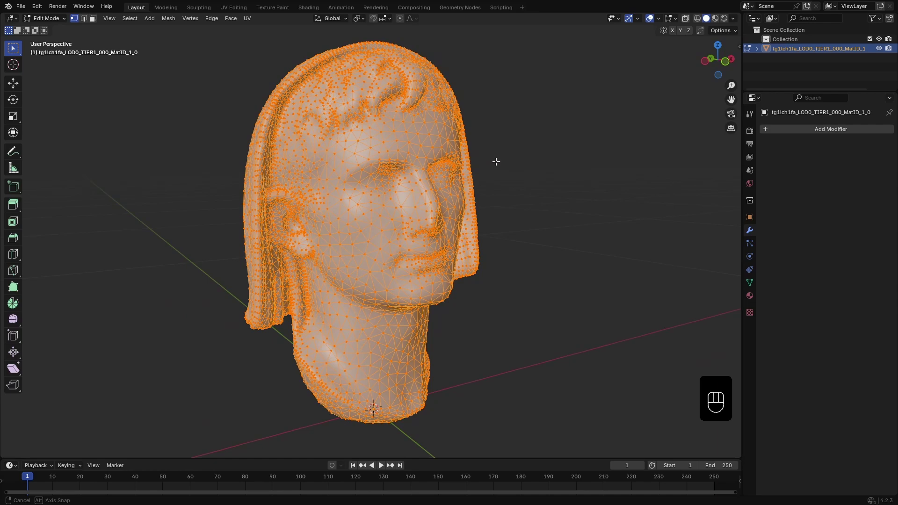
{"action": "key", "text": "Tab"}
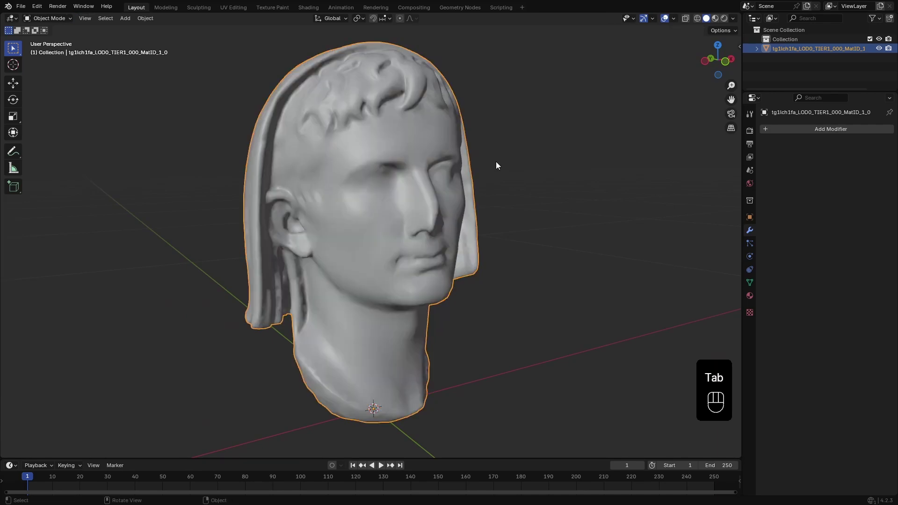
{"action": "key", "text": "ctrl+Tab"}
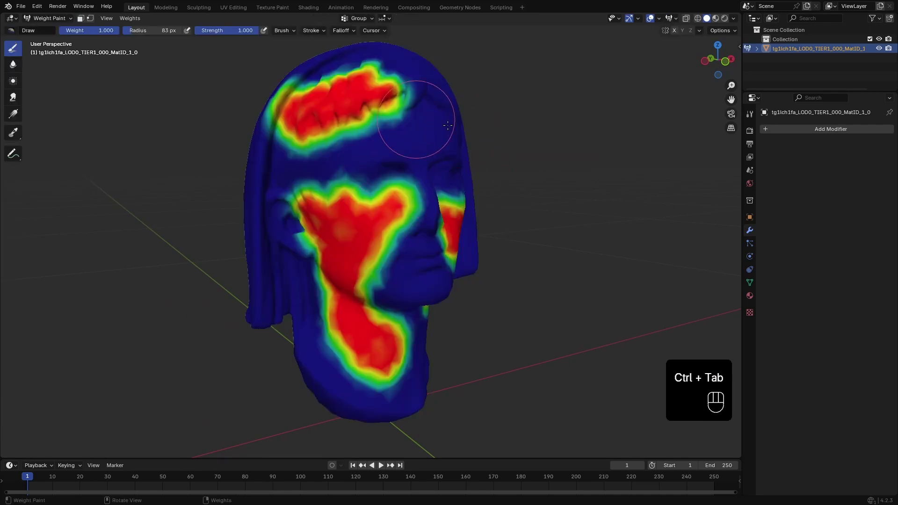
{"action": "key", "text": "ctrl+Tab"}
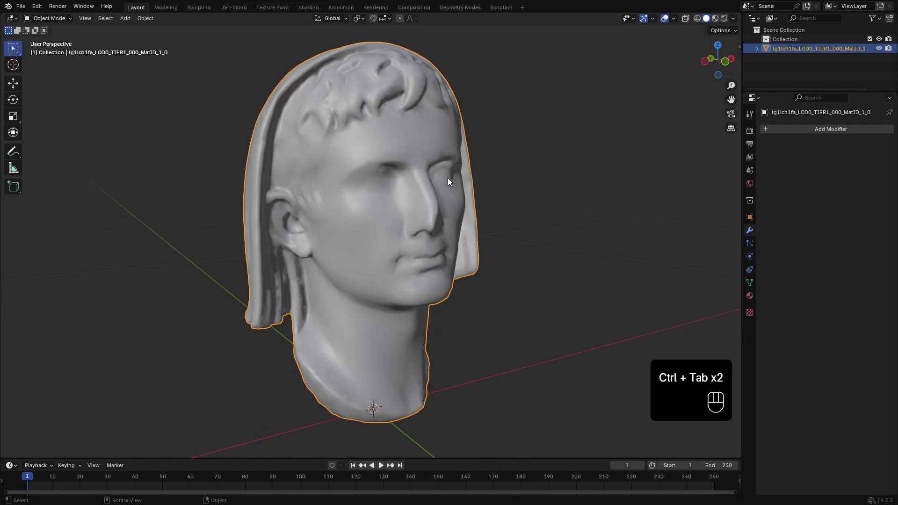
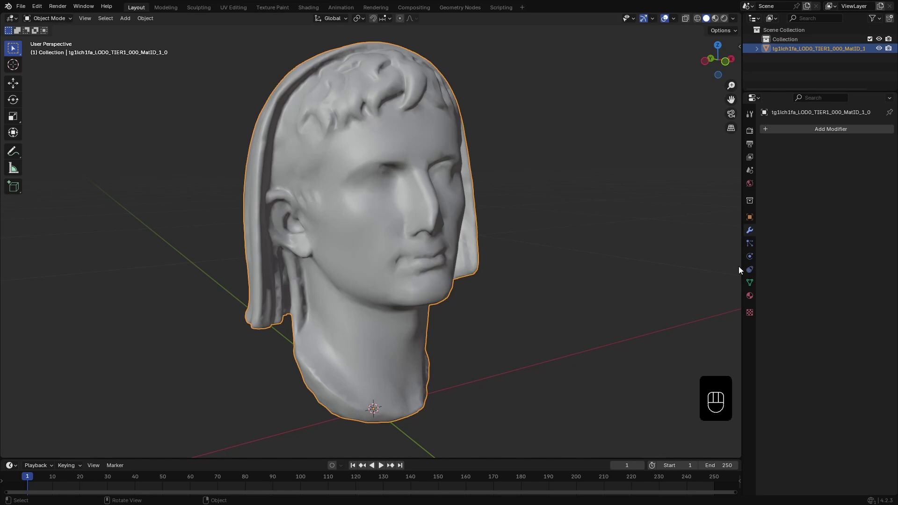
Step: Add a particle system of 500 spheres, End 1, Lifetime 250, rendered as an object
{"action": "left_click", "coordinate": [751, 250]}
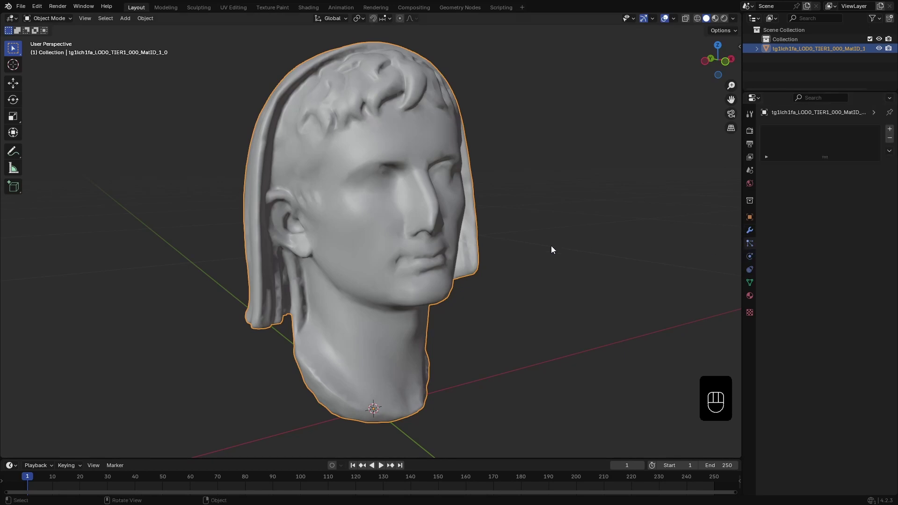
{"action": "left_click", "coordinate": [892, 129]}
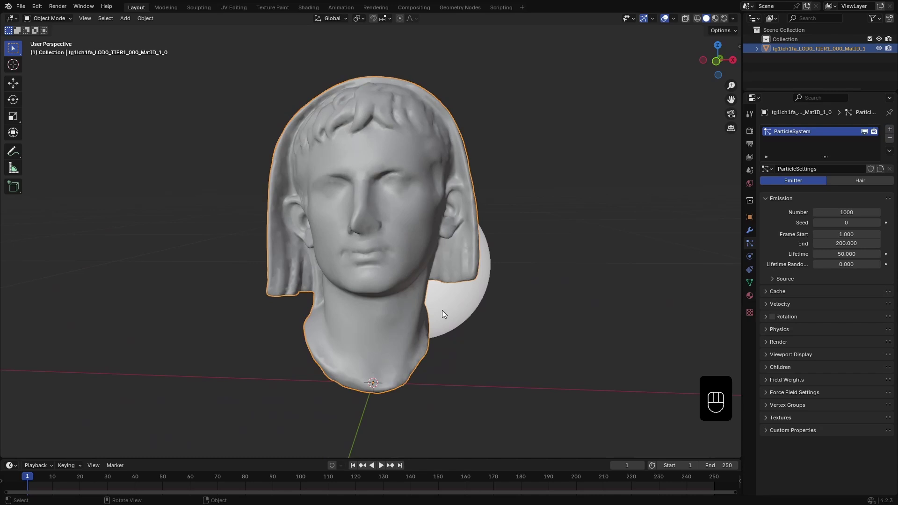
{"action": "key", "text": "space"}
{"action": "key", "text": "space"}
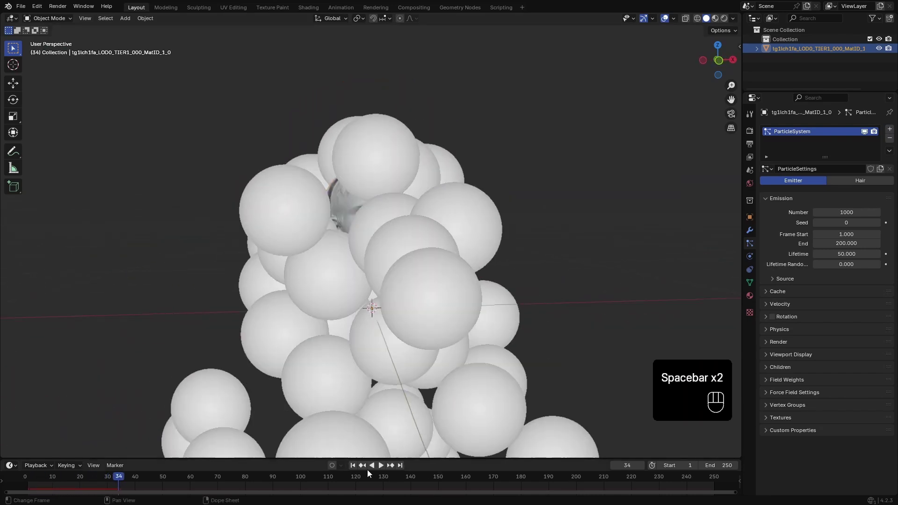
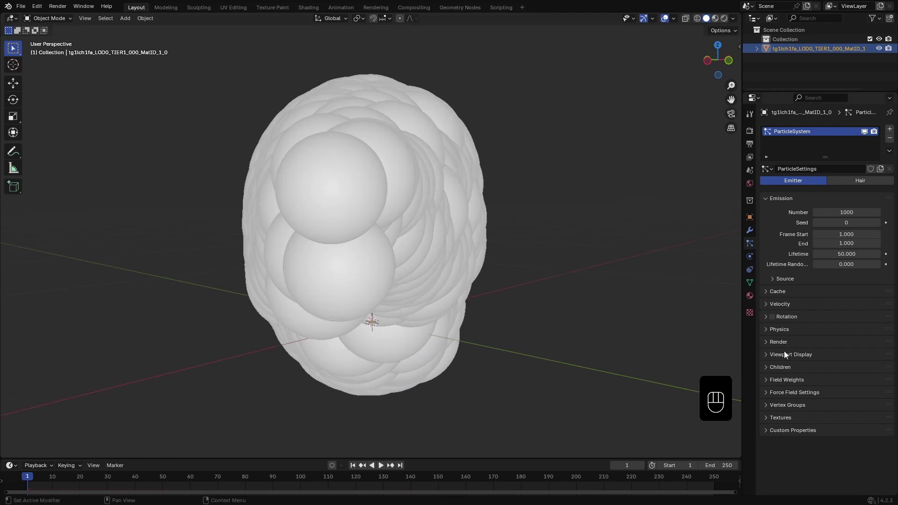
{"action": "left_click", "coordinate": [787, 358]}
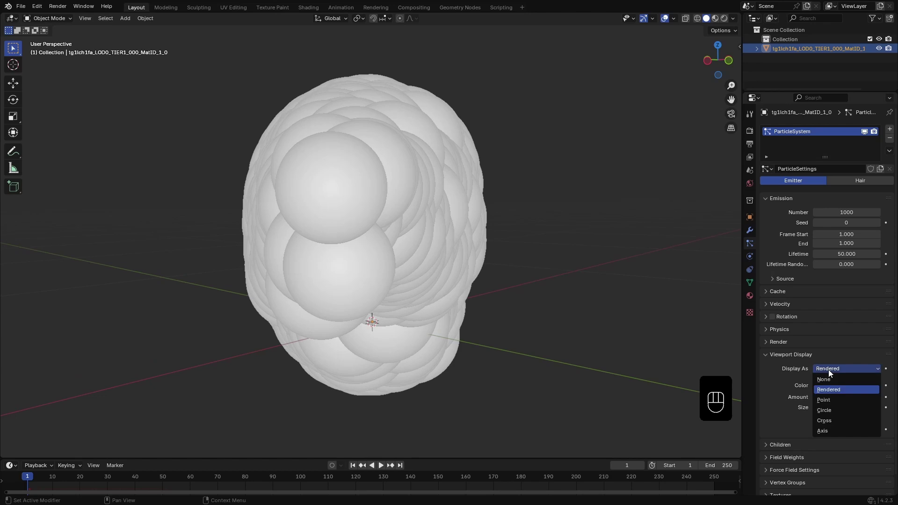
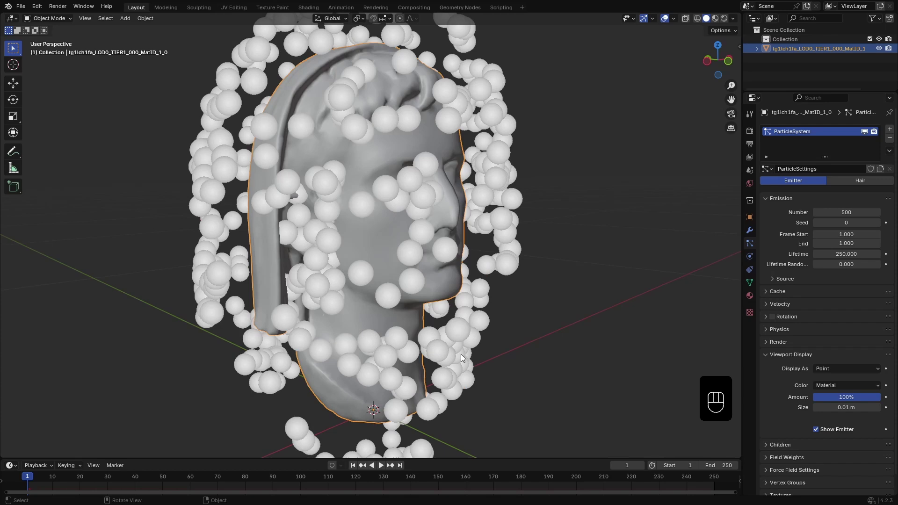
Step: Shrink the sphere particles and preview them embedded in the head
{"action": "key", "text": "space"}
{"action": "key", "text": "space"}
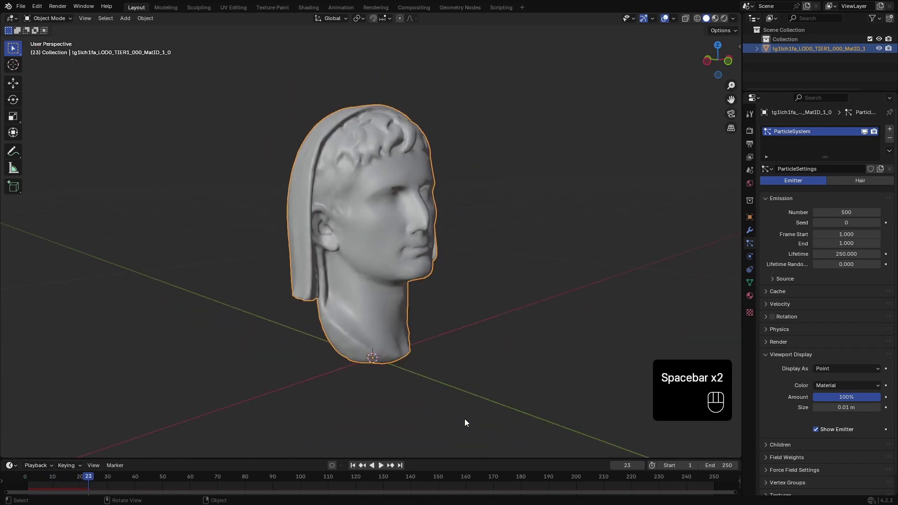
{"action": "left_click", "coordinate": [787, 358]}
{"action": "left_click", "coordinate": [787, 332]}
{"action": "left_click_drag", "start_coordinate": [841, 344], "coordinate": [836, 354]}
{"action": "left_click", "coordinate": [784, 319]}
{"action": "key", "text": "space"}
{"action": "key", "text": "space"}
{"action": "left_click", "coordinate": [358, 464]}
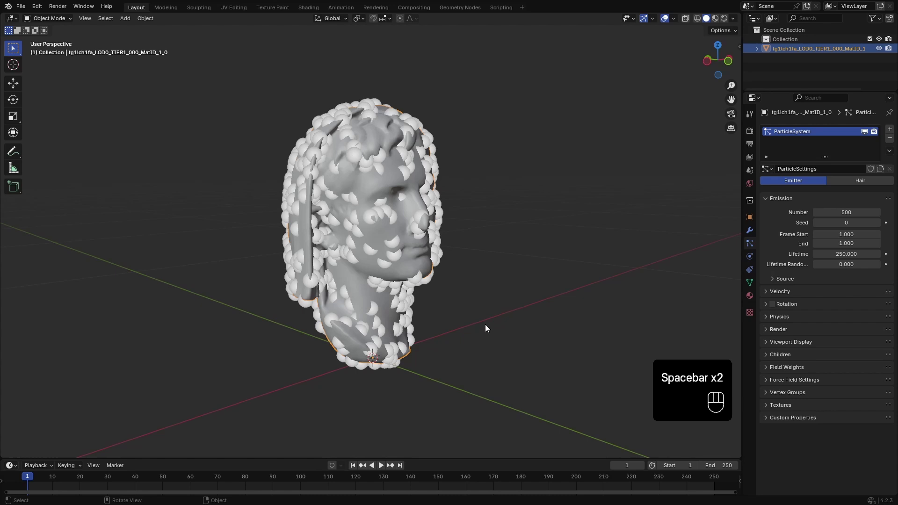
{"action": "left_click_drag", "start_coordinate": [489, 321], "coordinate": [429, 315]}
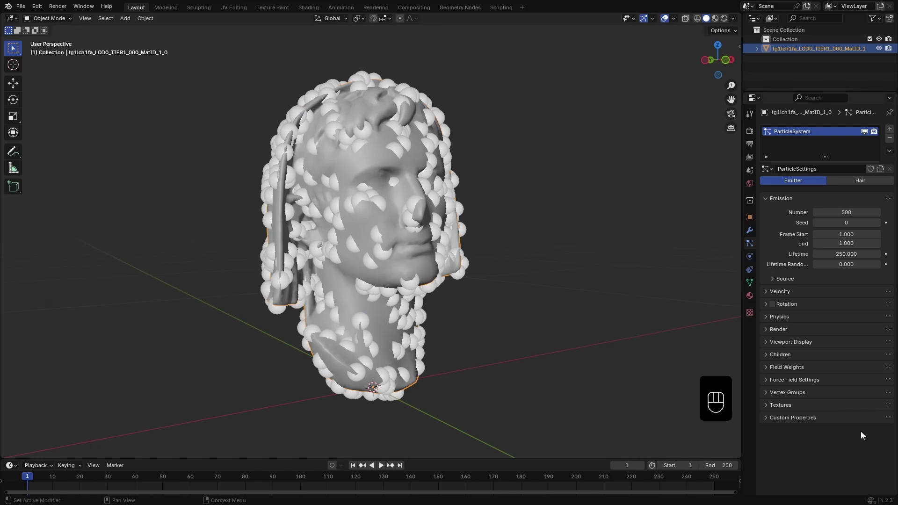
Step: Restrict particle density to the Mask vertex group and reduce the count to 100
{"action": "left_click", "coordinate": [784, 396]}
{"action": "left_click_drag", "start_coordinate": [833, 411], "coordinate": [805, 313]}
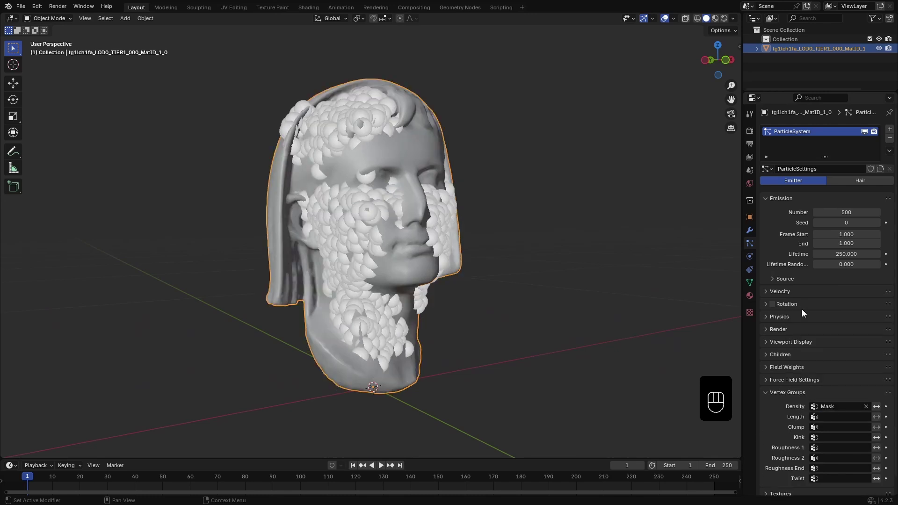
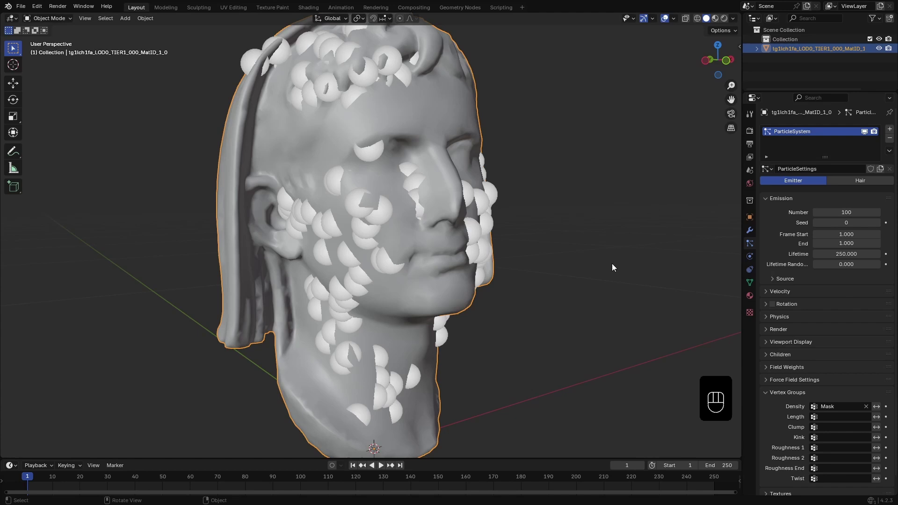
Step: Add an Explode modifier after the particle system with Cut Edges enabled
{"action": "left_click", "coordinate": [753, 236]}
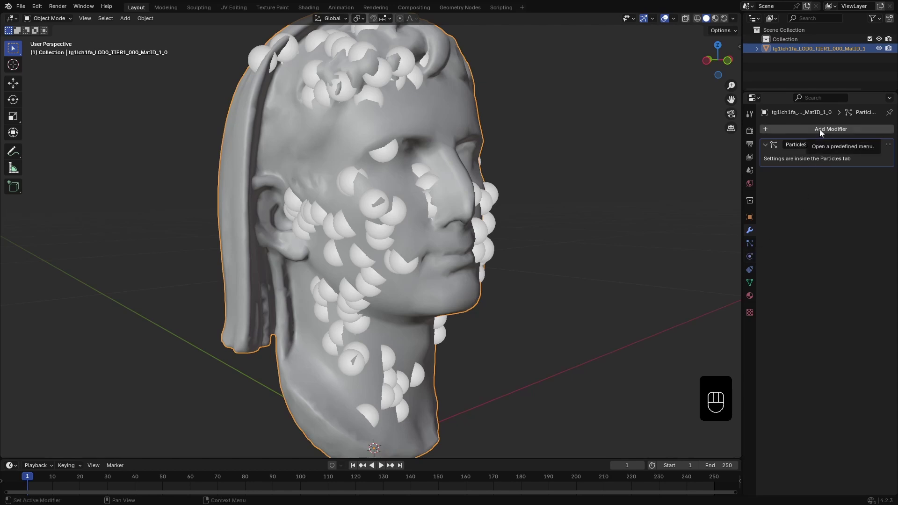
{"action": "left_click_drag", "start_coordinate": [824, 129], "coordinate": [701, 225]}
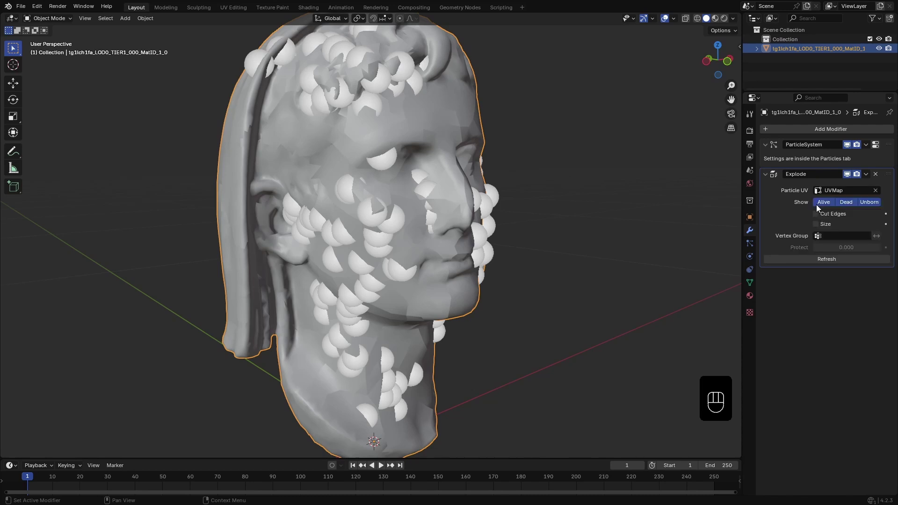
{"action": "left_click_drag", "start_coordinate": [678, 19], "coordinate": [512, 223]}
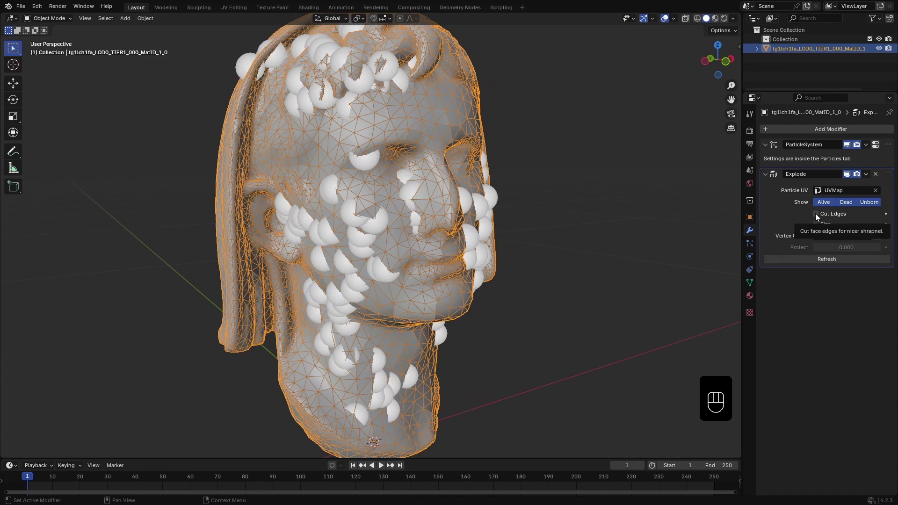
{"action": "left_click", "coordinate": [819, 214]}
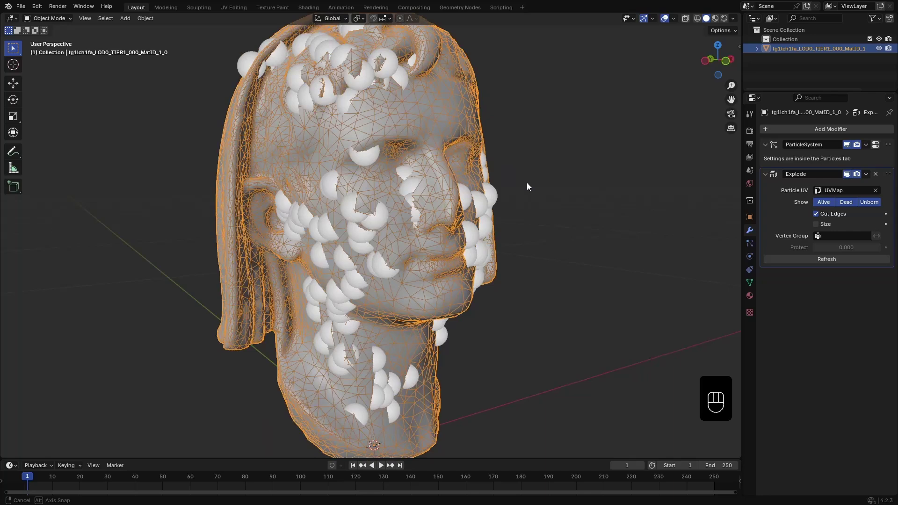
Step: Enable Size on Explode and set particle Display As to None to hide the spheres
{"action": "left_click", "coordinate": [819, 228]}
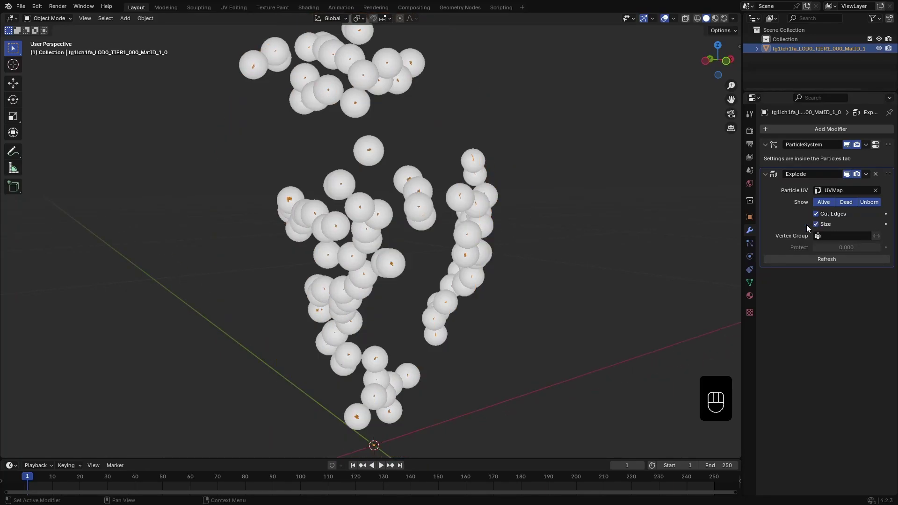
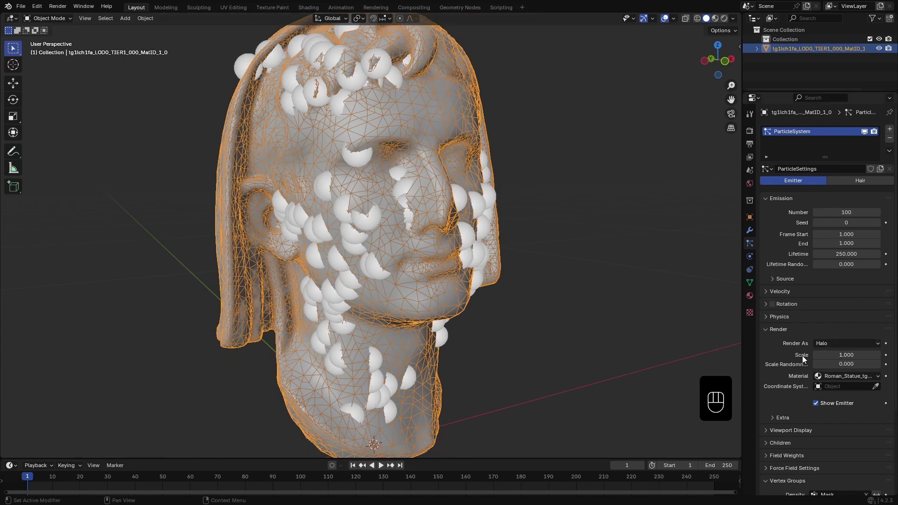
{"action": "left_click", "coordinate": [786, 376]}
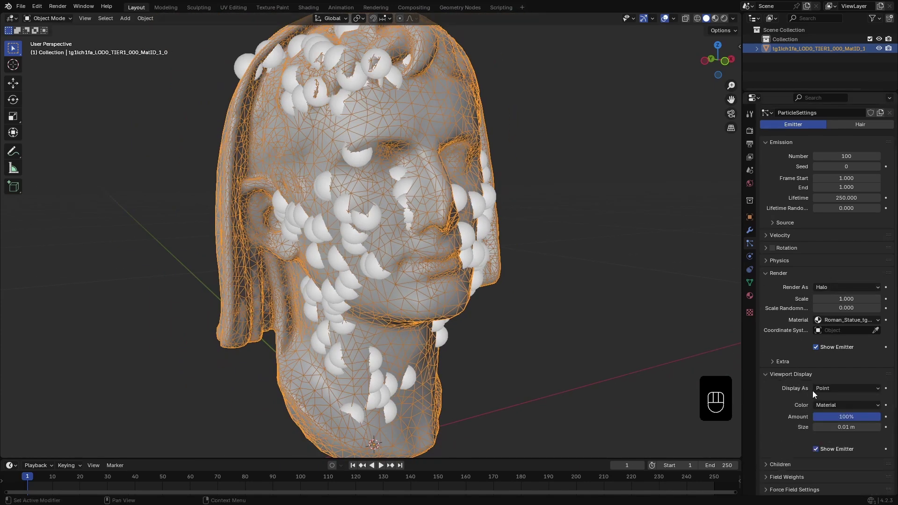
{"action": "left_click", "coordinate": [834, 391]}
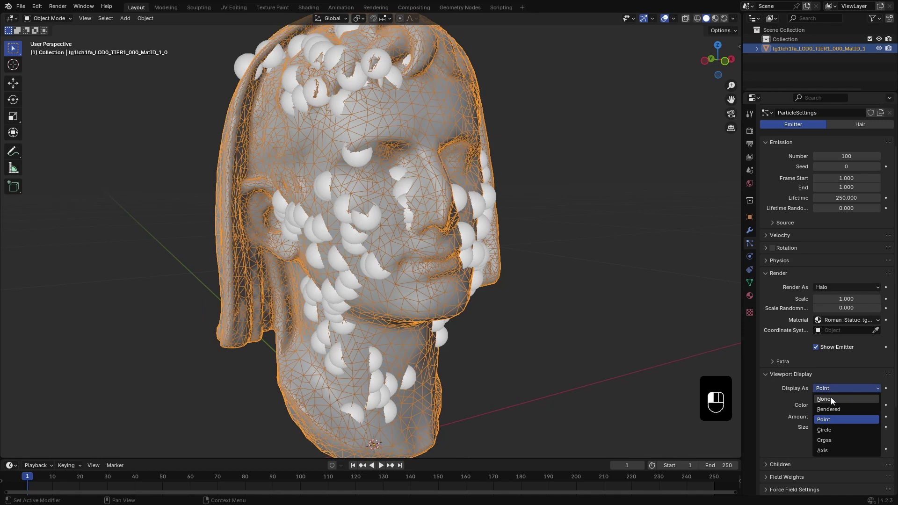
{"action": "left_click", "coordinate": [784, 379]}
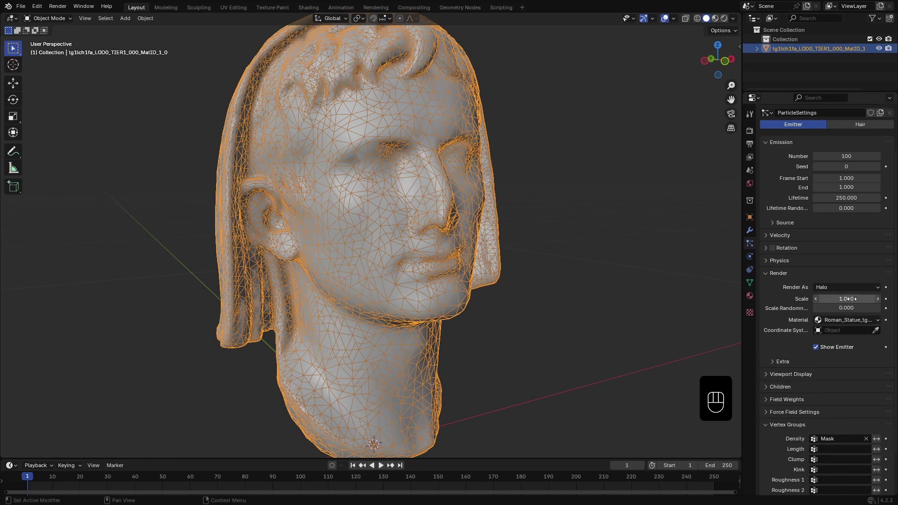
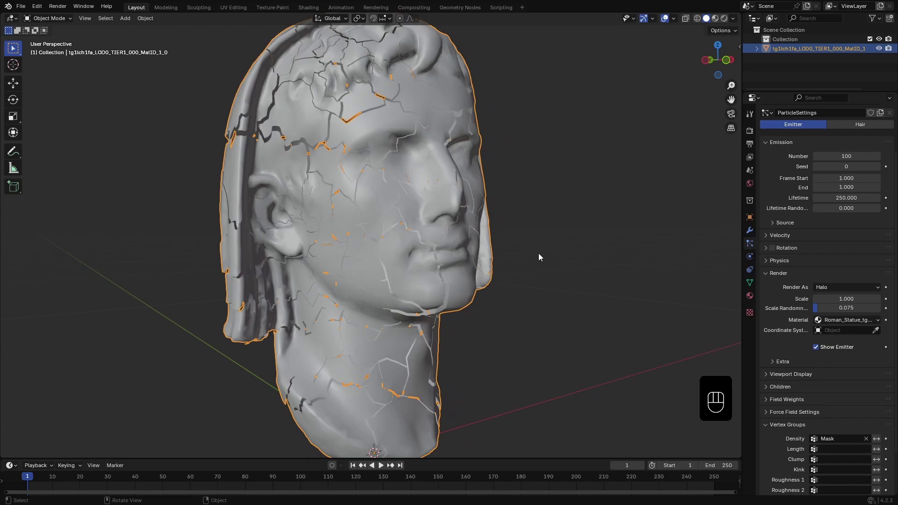
Step: Limit the Explode cracks to the Mask vertex group with the mask inverted
{"action": "left_click", "coordinate": [753, 231]}
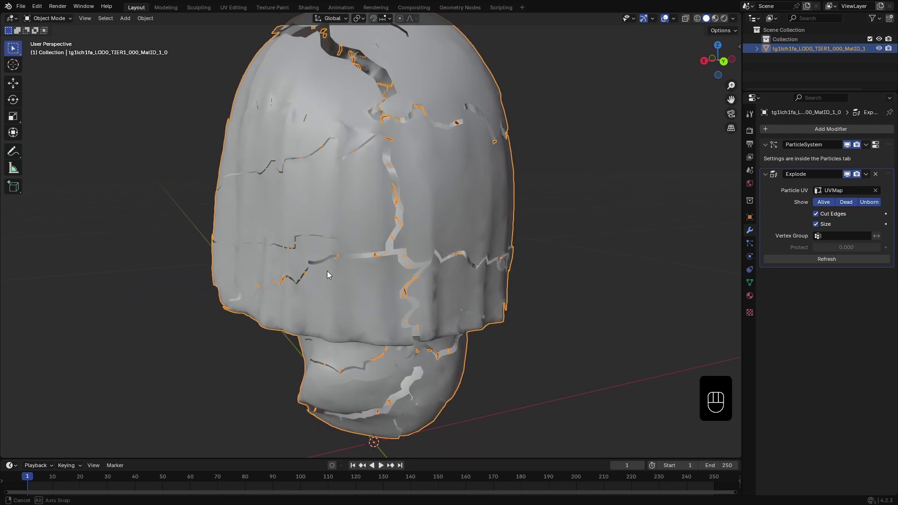
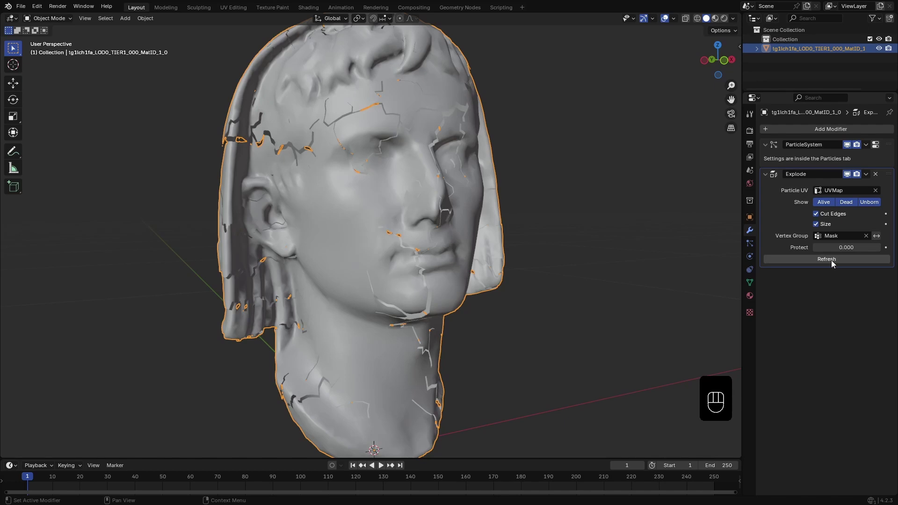
{"action": "left_click_drag", "start_coordinate": [609, 245], "coordinate": [519, 246]}
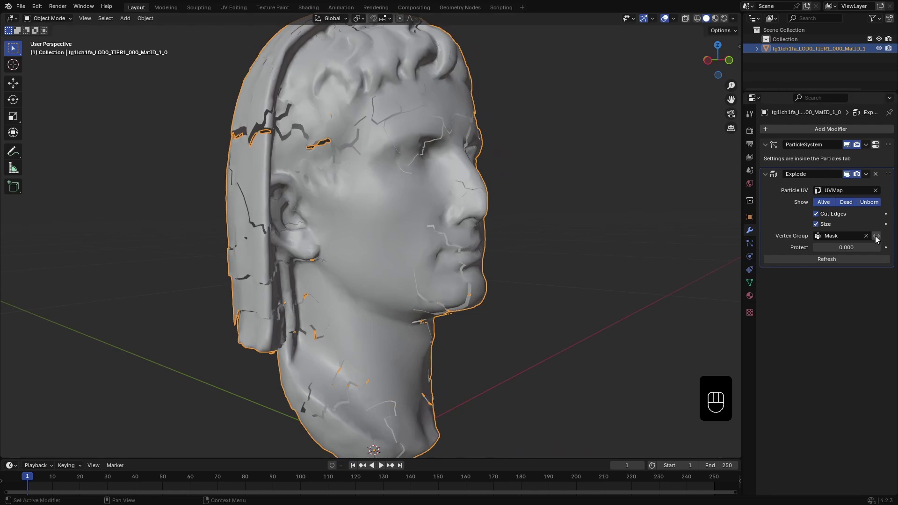
{"action": "left_click", "coordinate": [878, 237]}
{"action": "middle_click", "coordinate": [626, 291]}
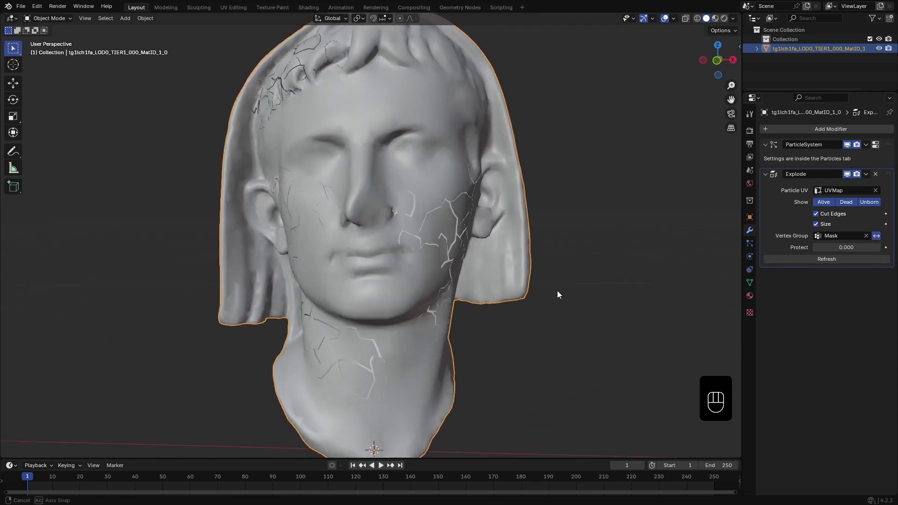
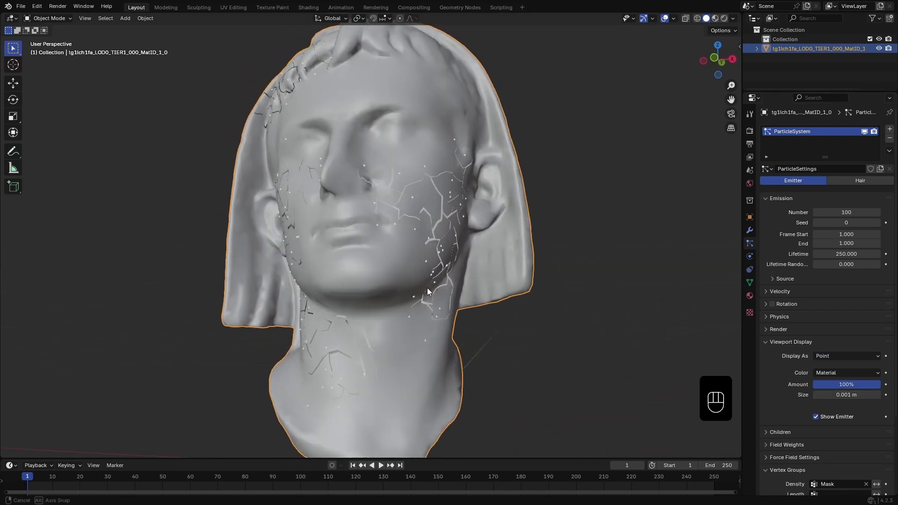
Step: Set particle Source distribution to Random with Random Order and Even Distribution on
{"action": "left_click", "coordinate": [792, 281]}
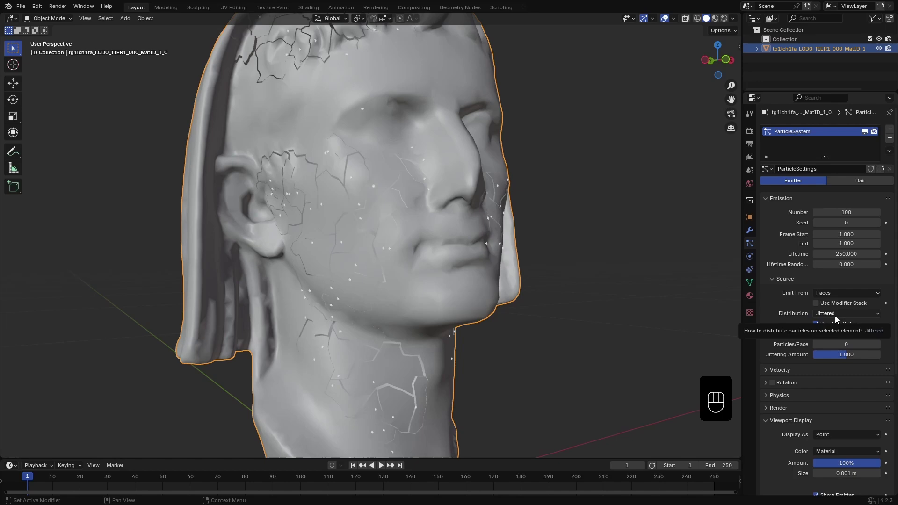
{"action": "left_click_drag", "start_coordinate": [854, 318], "coordinate": [835, 340]}
{"action": "left_click", "coordinate": [819, 335]}
{"action": "left_click", "coordinate": [823, 327]}
{"action": "left_click_drag", "start_coordinate": [822, 327], "coordinate": [820, 338]}
{"action": "left_click", "coordinate": [820, 338]}
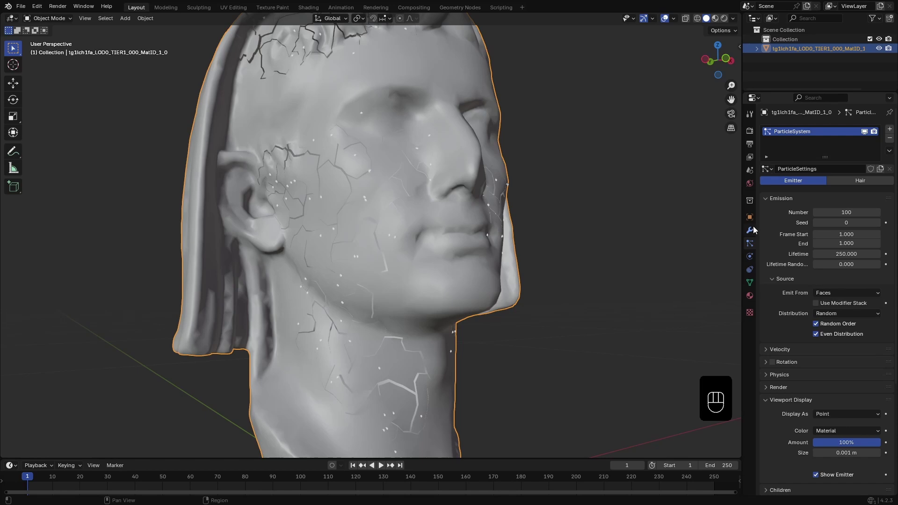
Step: Add a Subdivision modifier and move it above the particle system
{"action": "left_click_drag", "start_coordinate": [756, 227], "coordinate": [817, 290]}
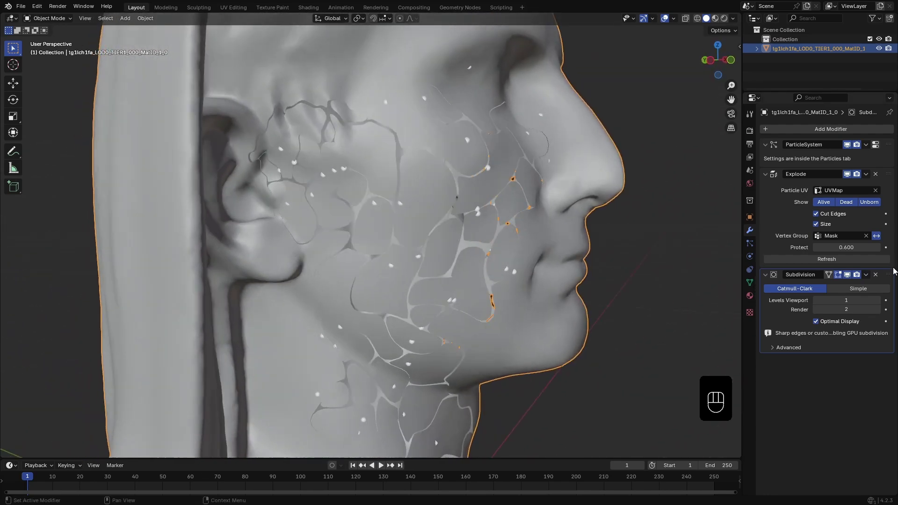
{"action": "left_click_drag", "start_coordinate": [892, 279], "coordinate": [890, 134]}
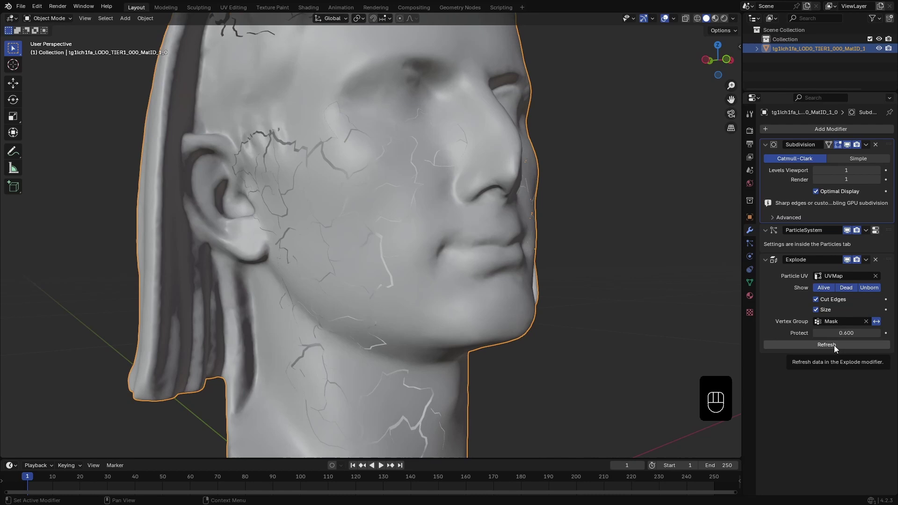
{"action": "left_click", "coordinate": [851, 149]}
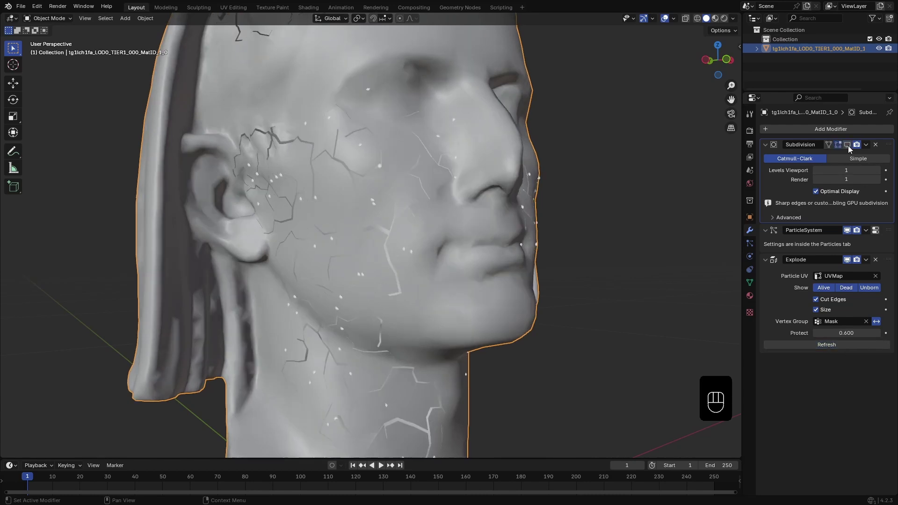
Step: Set Simple subdivision, Protect 0.6, Use Modifier Stack, and raise particles to 150
{"action": "left_click_drag", "start_coordinate": [851, 148], "coordinate": [756, 248]}
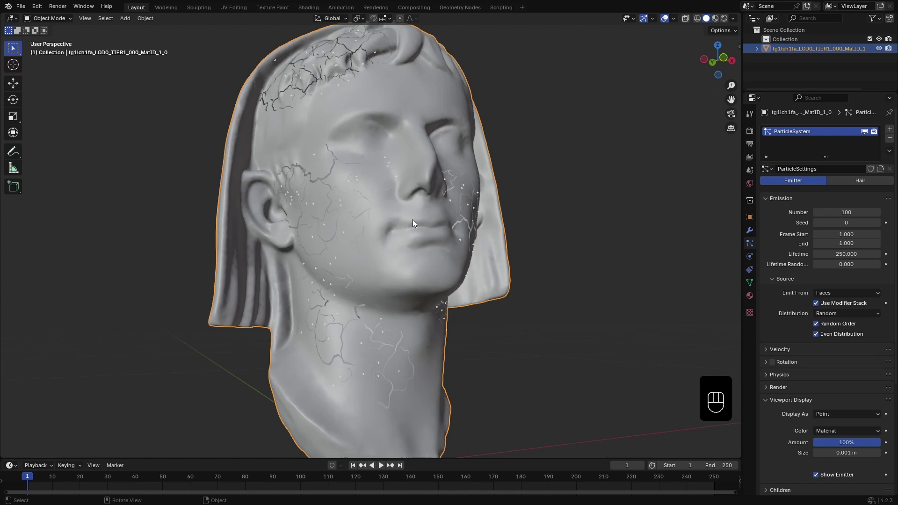
{"action": "left_click", "coordinate": [752, 230]}
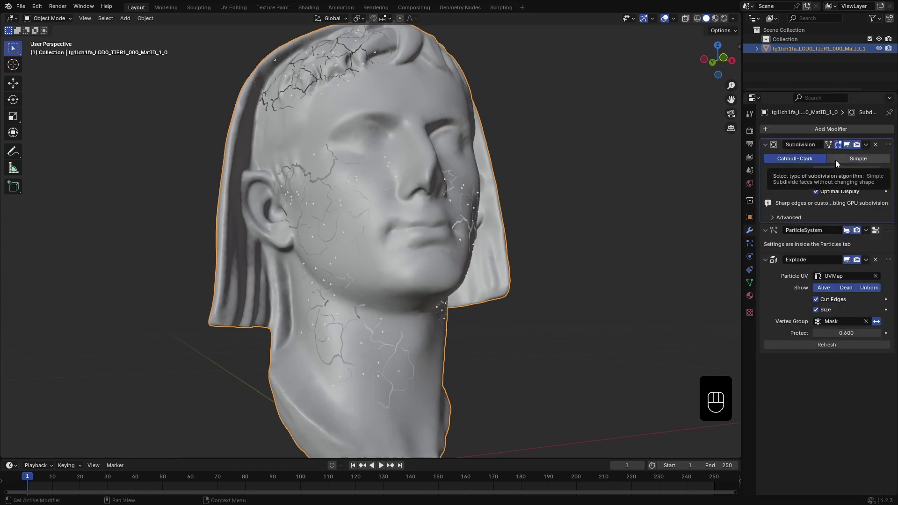
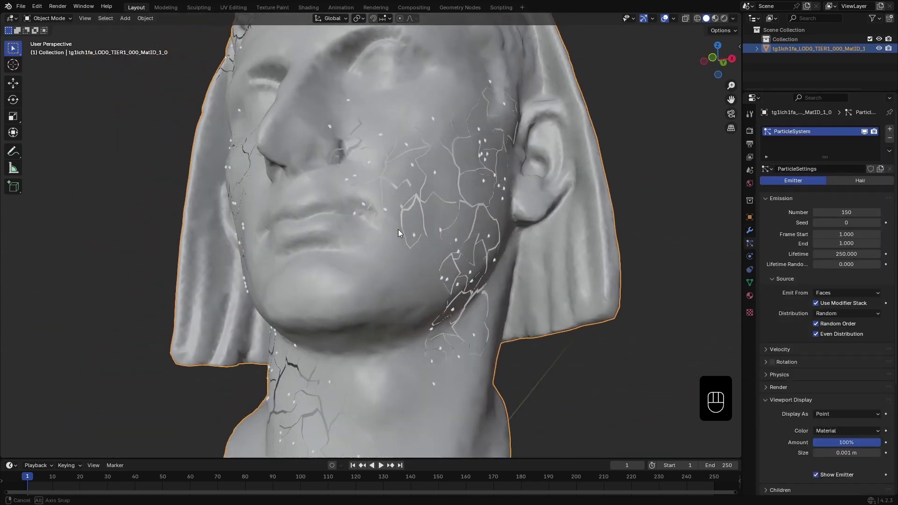
{"action": "left_click_drag", "start_coordinate": [838, 414], "coordinate": [834, 425]}
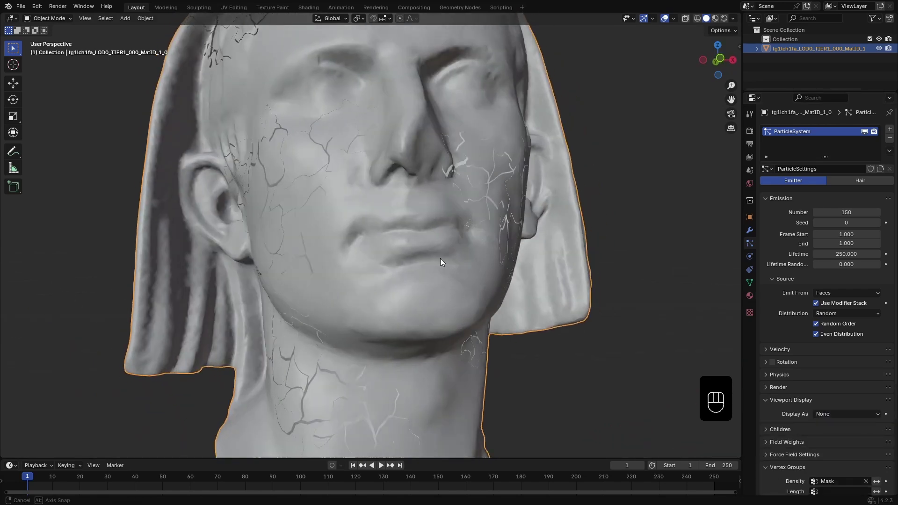
Step: Add a second UV map UVMap.001 and assign it to the Explode modifier's Particle UV
{"action": "left_click", "coordinate": [753, 228]}
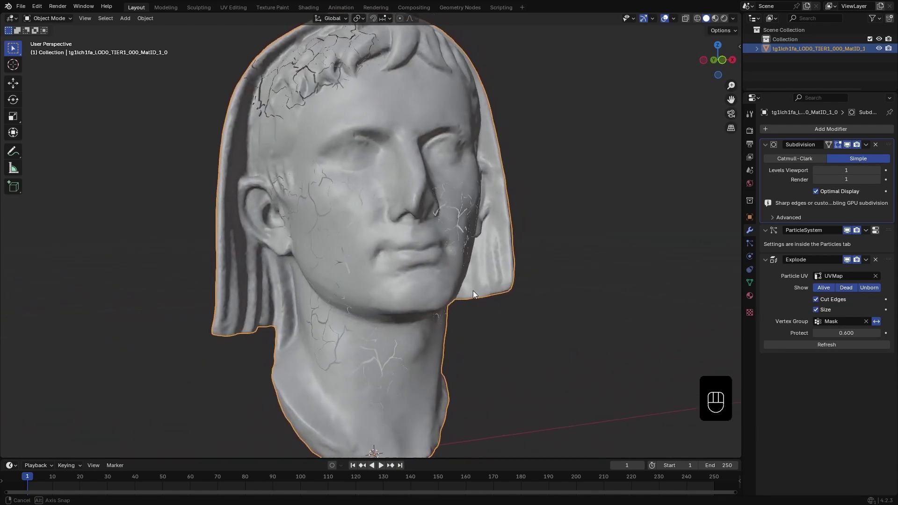
{"action": "key", "text": "z"}
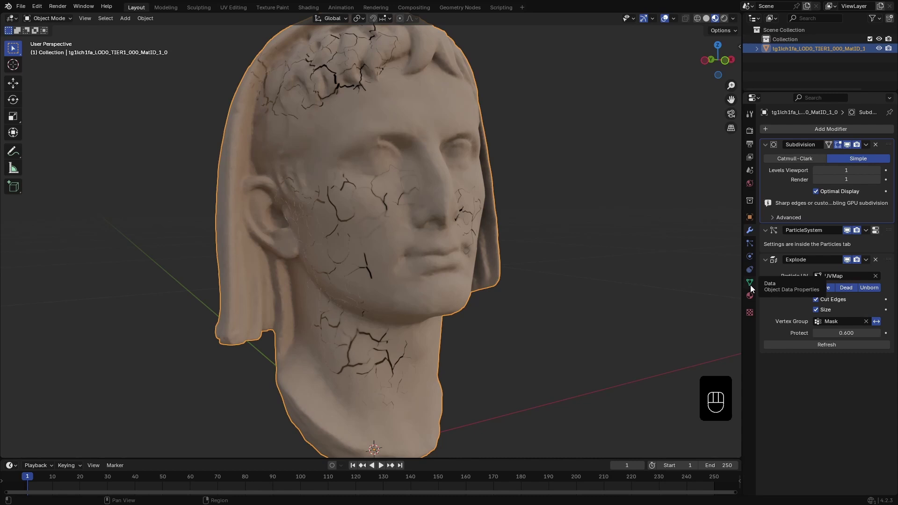
{"action": "left_click", "coordinate": [756, 281]}
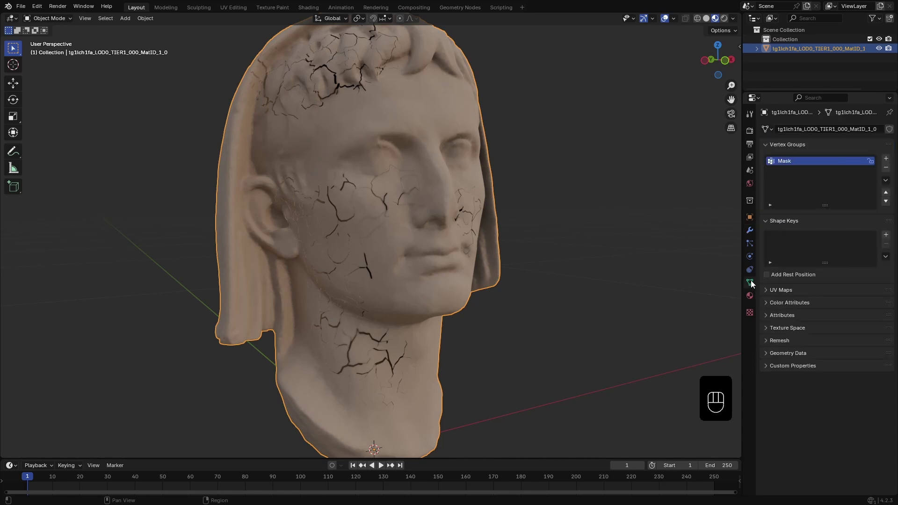
{"action": "left_click", "coordinate": [794, 291]}
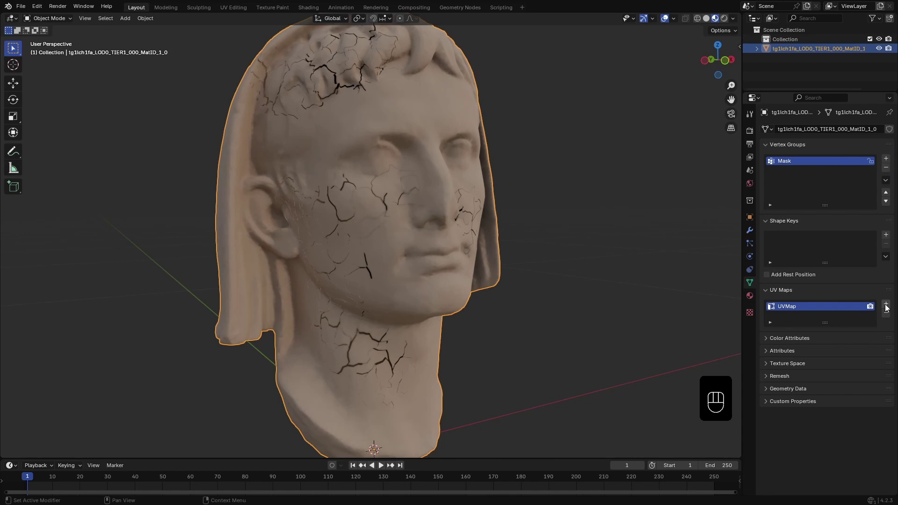
{"action": "left_click", "coordinate": [887, 308]}
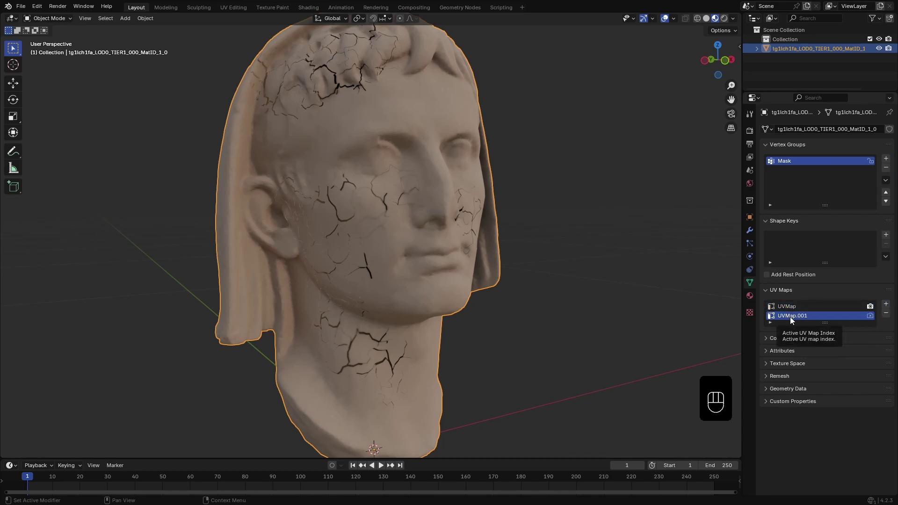
{"action": "left_click", "coordinate": [754, 236]}
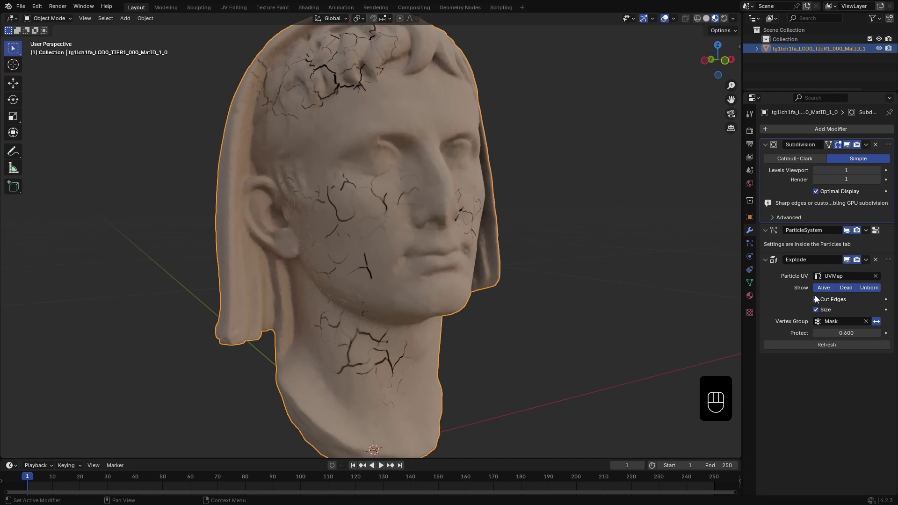
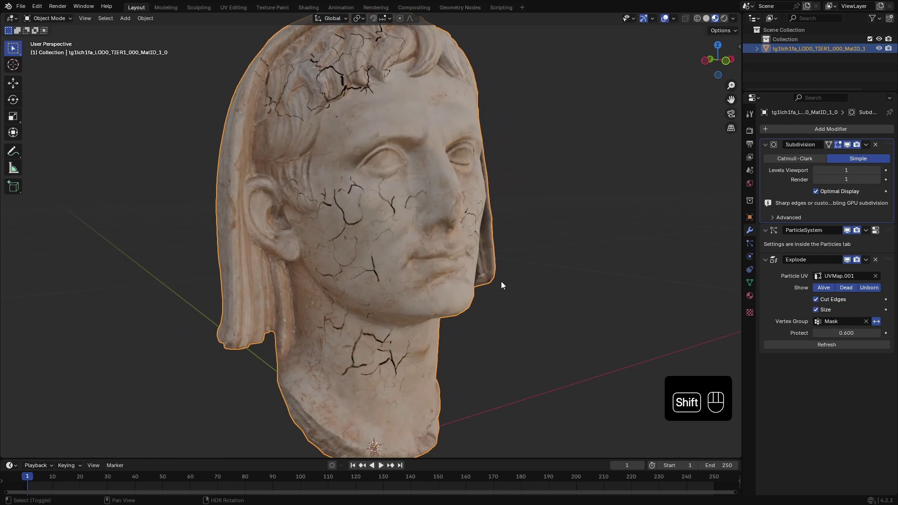
Step: Duplicate the statue in place with Shift+D and apply all modifiers on the copy
{"action": "key", "text": "shift+d"}
{"action": "key", "text": "z"}
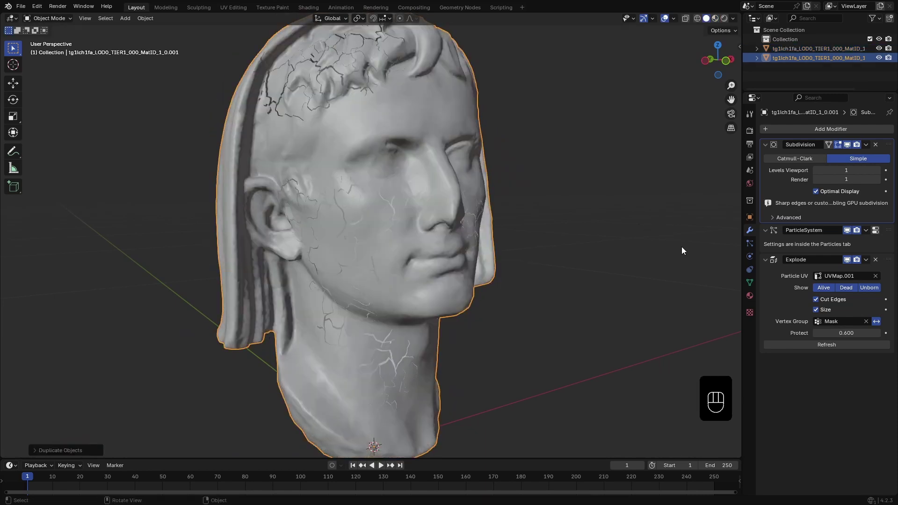
{"action": "left_click_drag", "start_coordinate": [881, 259], "coordinate": [892, 140]}
{"action": "left_click_drag", "start_coordinate": [752, 230], "coordinate": [458, 252]}
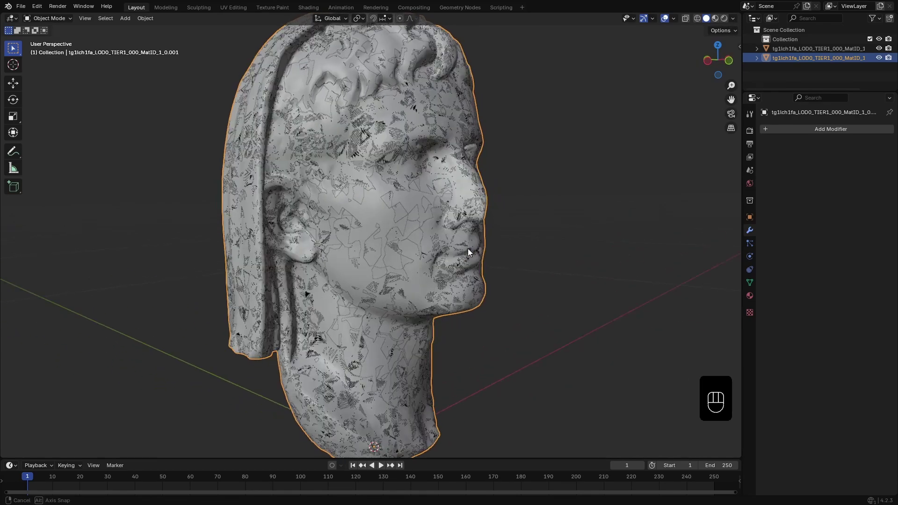
{"action": "left_click_drag", "start_coordinate": [736, 23], "coordinate": [618, 269]}
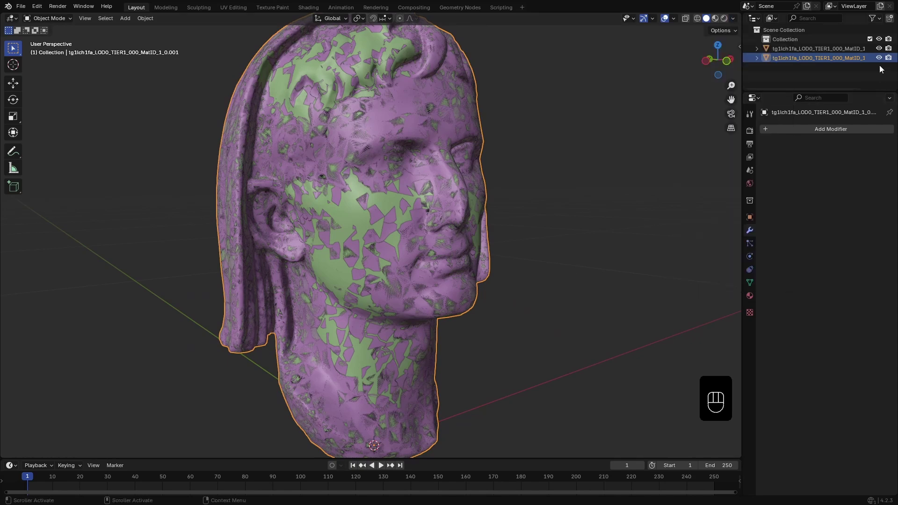
{"action": "left_click", "coordinate": [883, 57]}
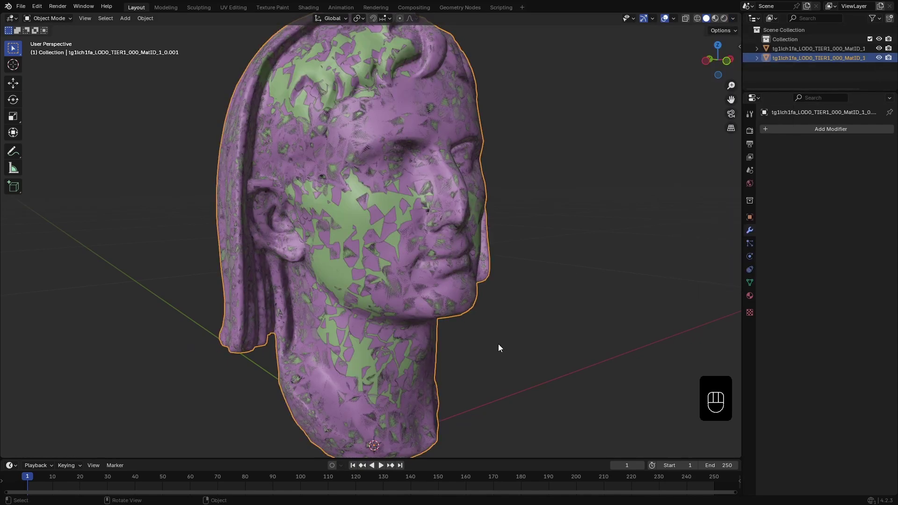
Step: Shrink the duplicate's mesh inward along its normals by a small negative amount and return to Object Mode
{"action": "key", "text": "Tab"}
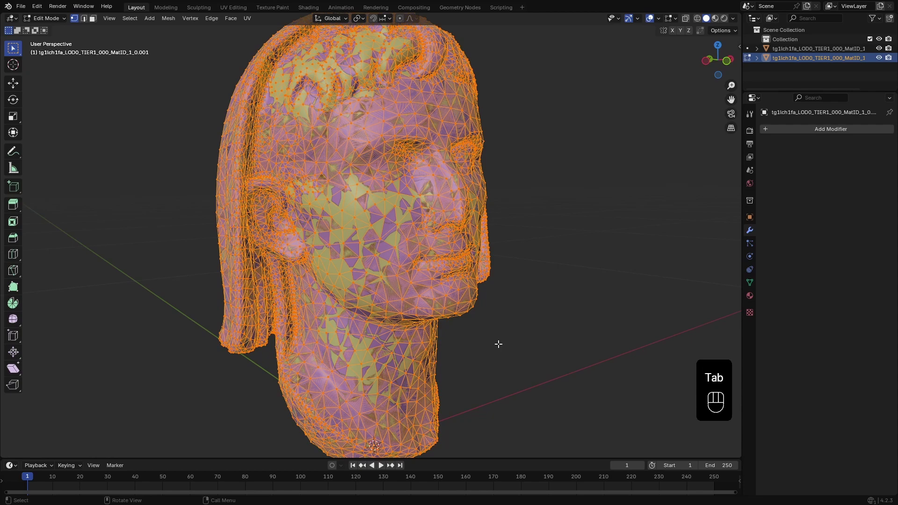
{"action": "key", "text": "alt+s"}
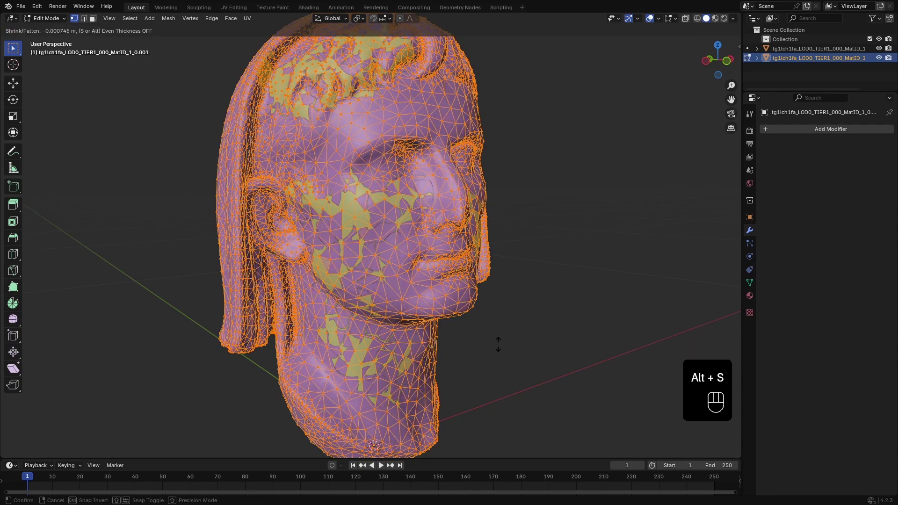
{"action": "key", "text": "alt+s"}
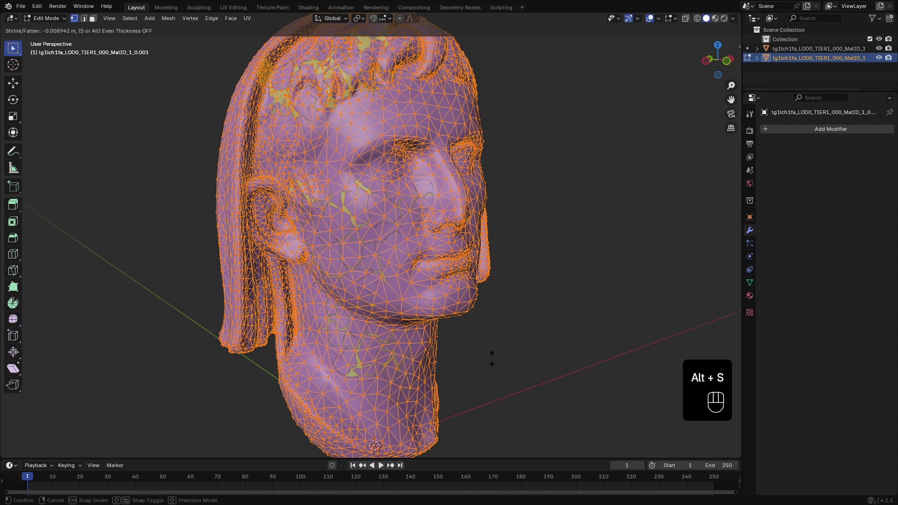
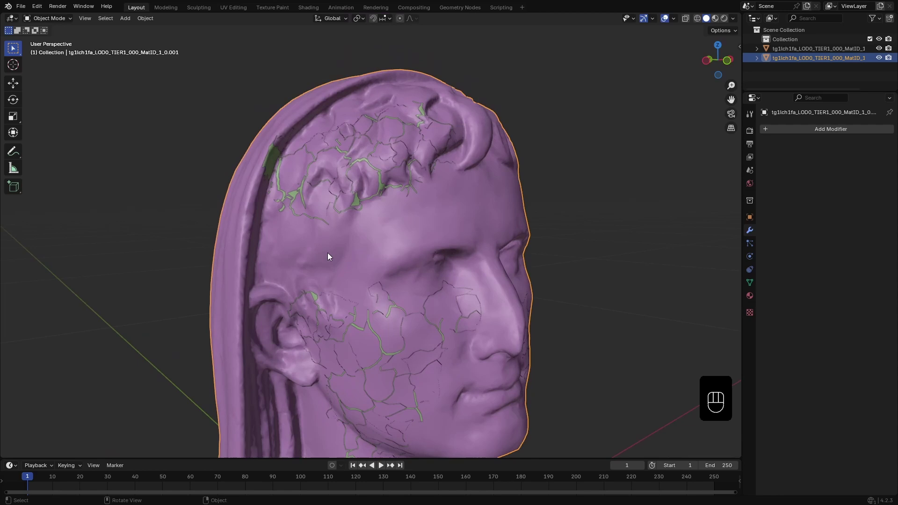
{"action": "key", "text": "ctrl+Tab"}
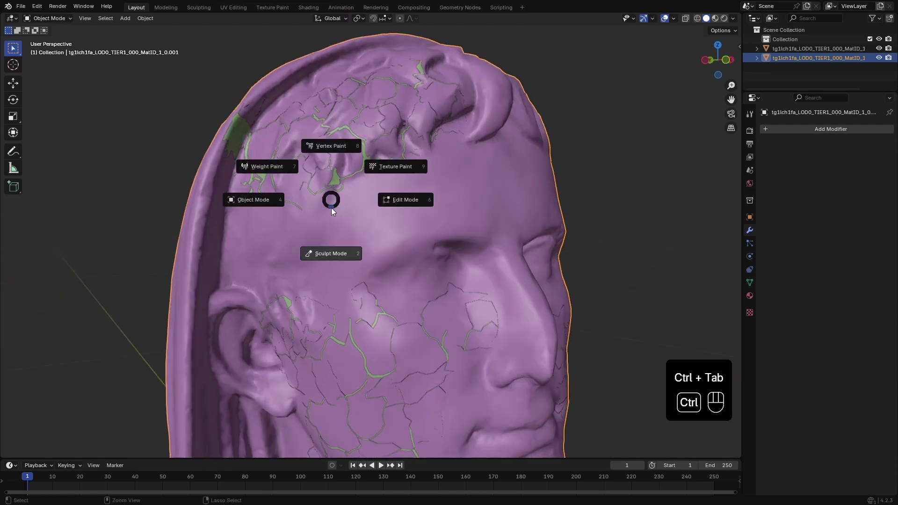
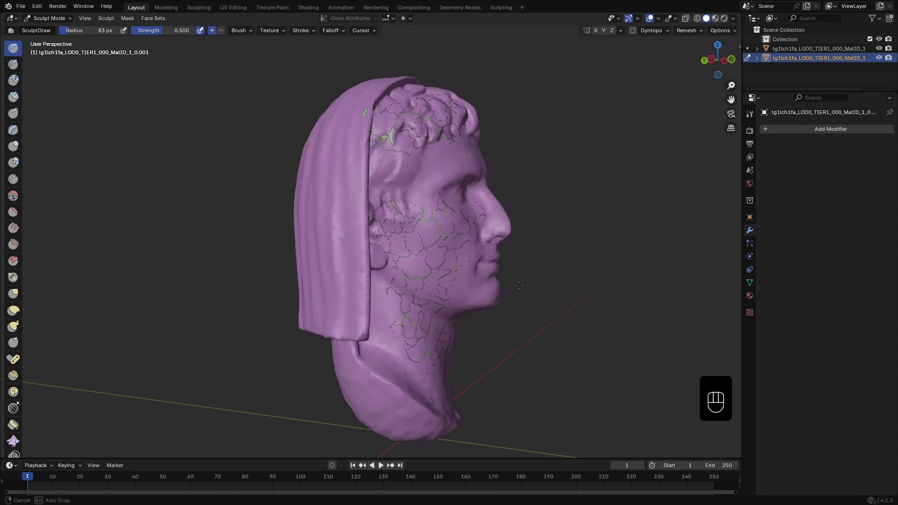
{"action": "key", "text": "ctrl+Tab"}
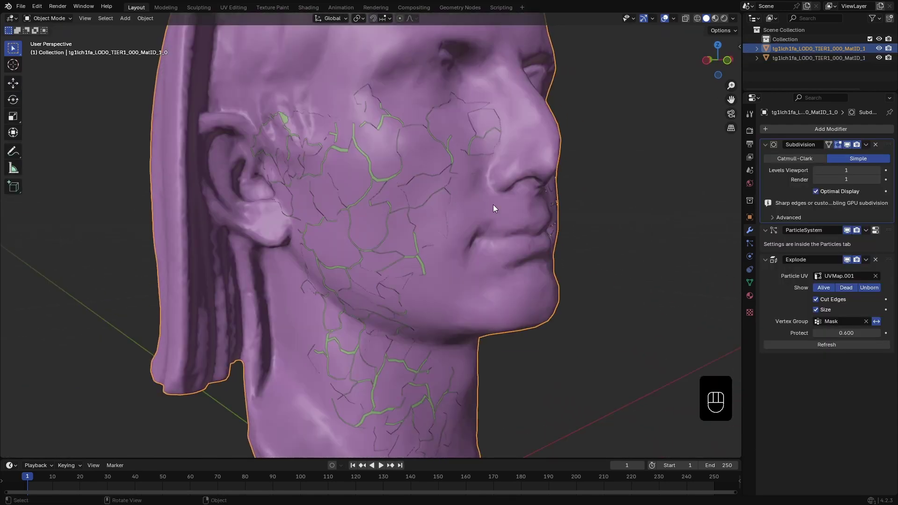
Step: Add a Solidify modifier thickening the cracked shell to 0.035 m and view it in Material Preview
{"action": "left_click", "coordinate": [770, 147]}
{"action": "left_click_drag", "start_coordinate": [769, 171], "coordinate": [726, 88]}
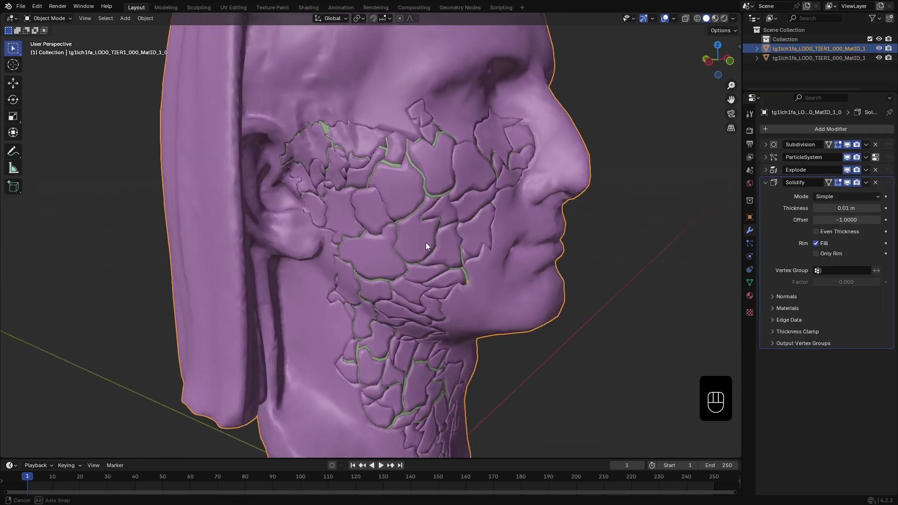
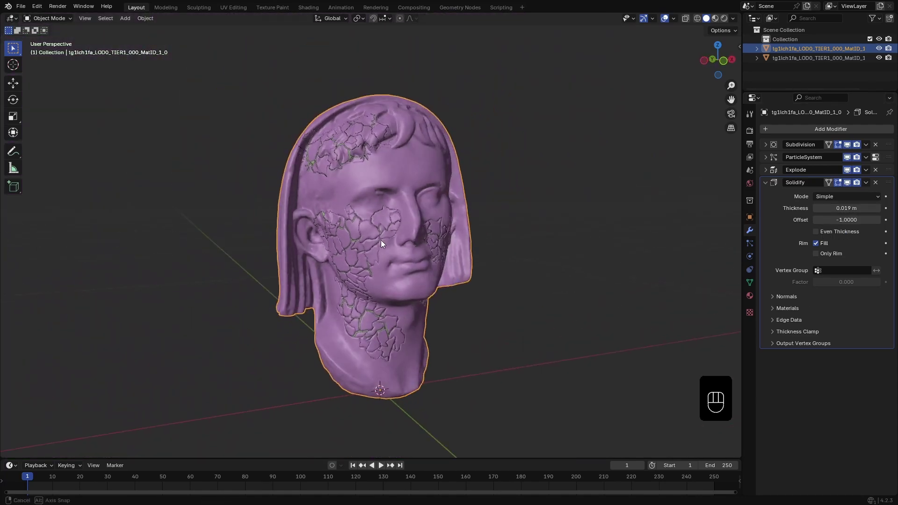
{"action": "left_click_drag", "start_coordinate": [403, 129], "coordinate": [375, 139]}
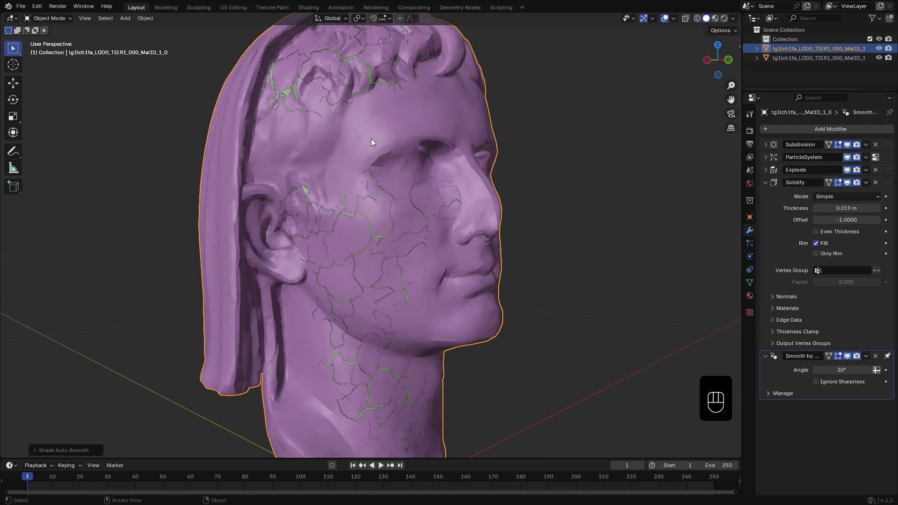
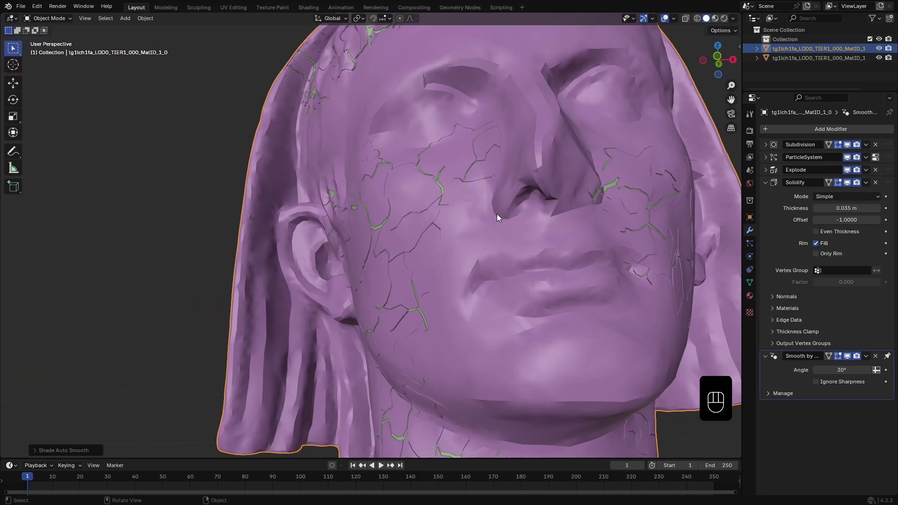
{"action": "key", "text": "z"}
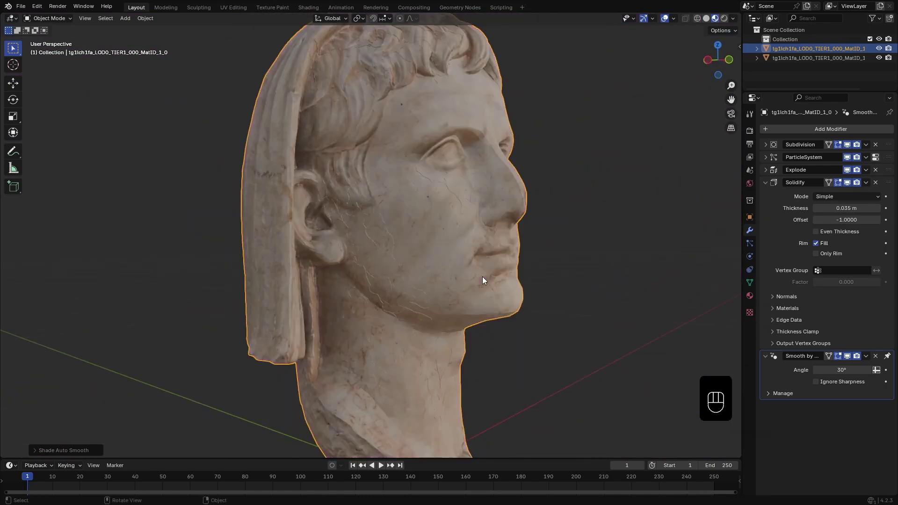
Step: Remove the shared Roman_Statue material from the inner core and create a new Material.001 for it
{"action": "left_click", "coordinate": [804, 60]}
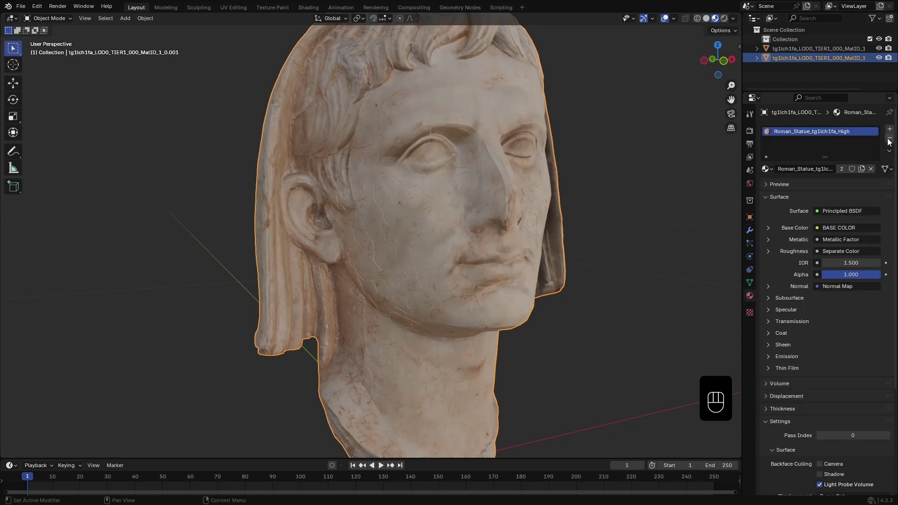
{"action": "left_click", "coordinate": [892, 139]}
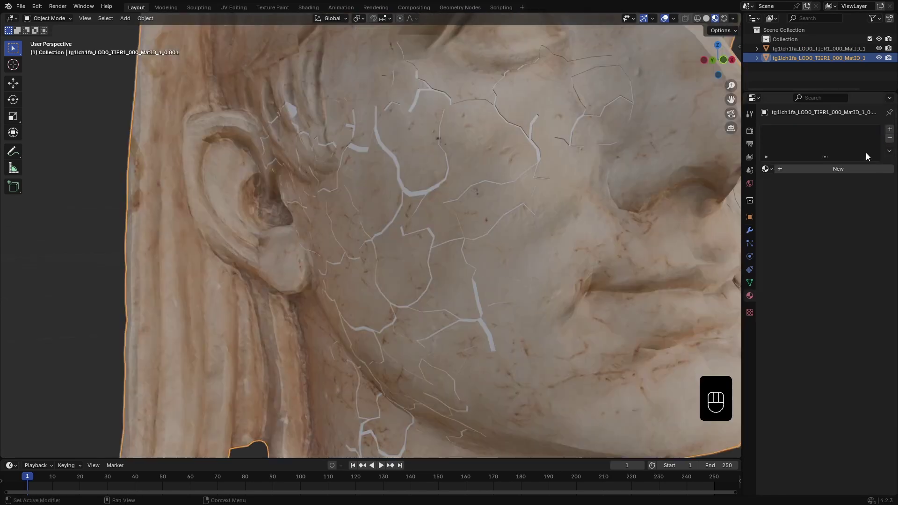
{"action": "left_click", "coordinate": [892, 130]}
{"action": "left_click", "coordinate": [802, 173]}
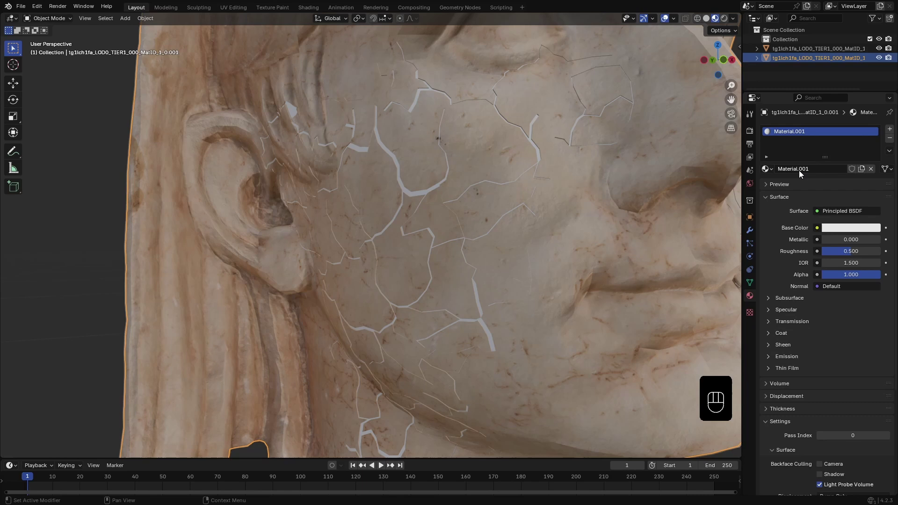
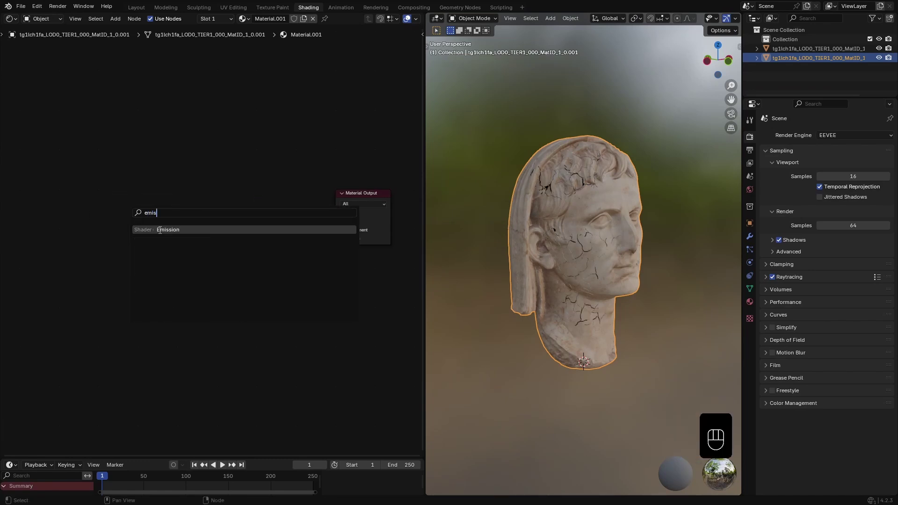
Step: Add an Emission shader node and a Layer Weight node to Material.001's node tree
{"action": "key", "text": "shift+a"}
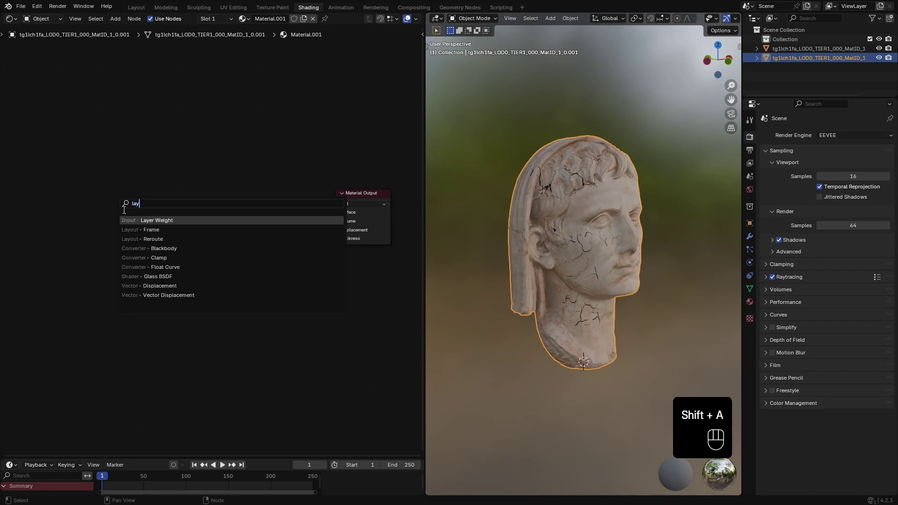
{"action": "left_click", "coordinate": [85, 235]}
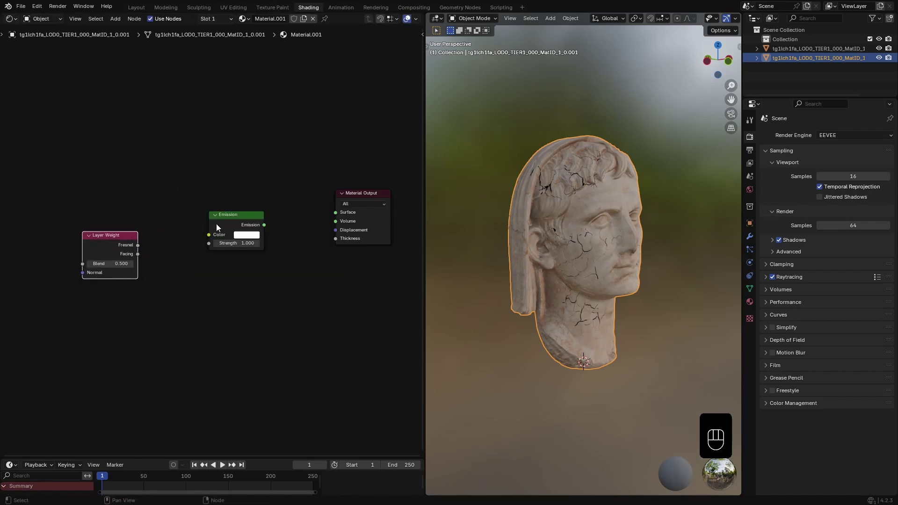
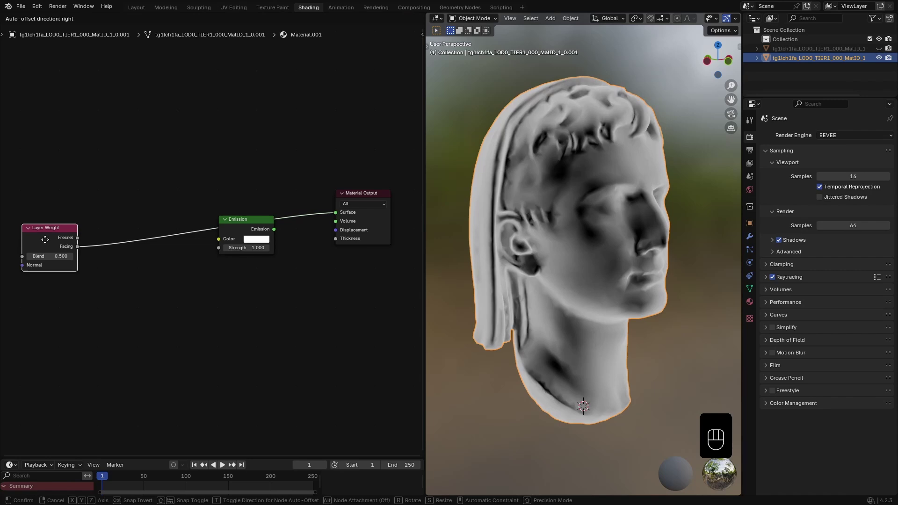
Step: Insert a Color Ramp with orange and red stops (second at 0.682) feeding the Emission colour
{"action": "key", "text": "q"}
{"action": "key", "text": "shift+a"}
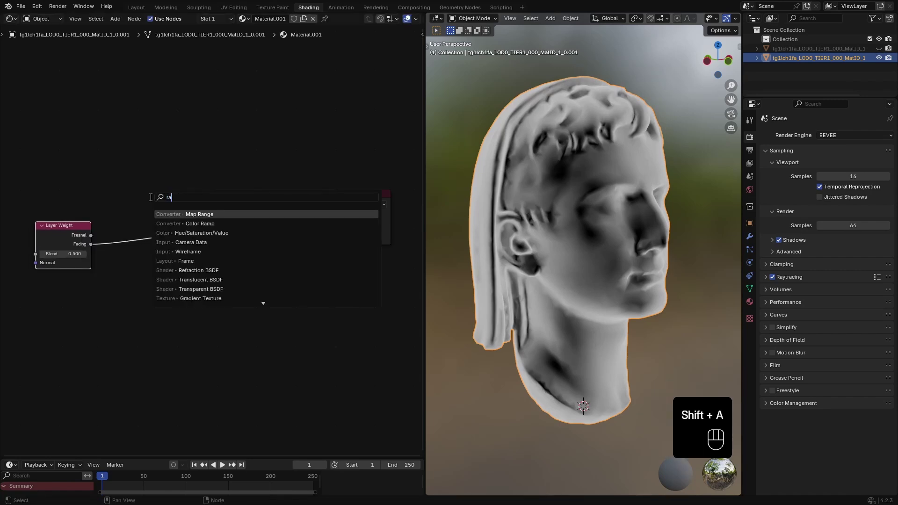
{"action": "left_click", "coordinate": [110, 220]}
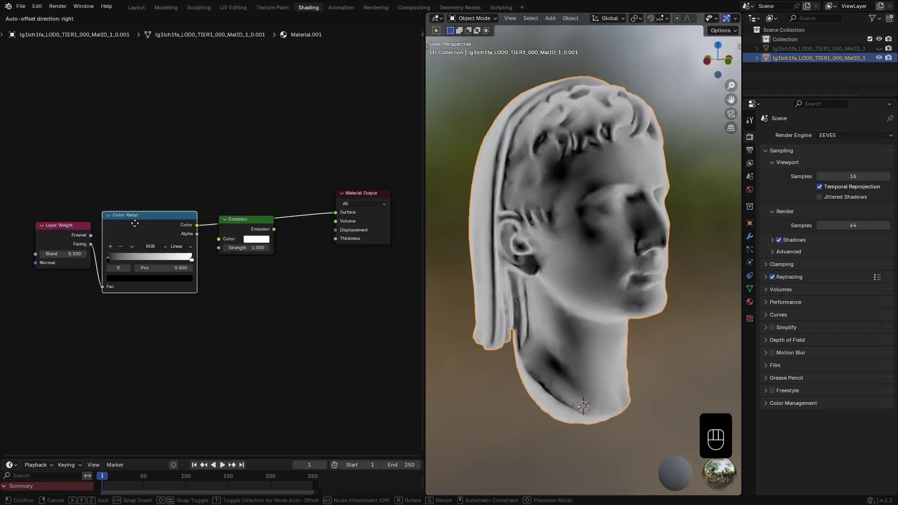
{"action": "left_click", "coordinate": [110, 261]}
{"action": "left_click_drag", "start_coordinate": [192, 262], "coordinate": [164, 262]}
{"action": "left_click", "coordinate": [118, 263]}
{"action": "left_click", "coordinate": [134, 281]}
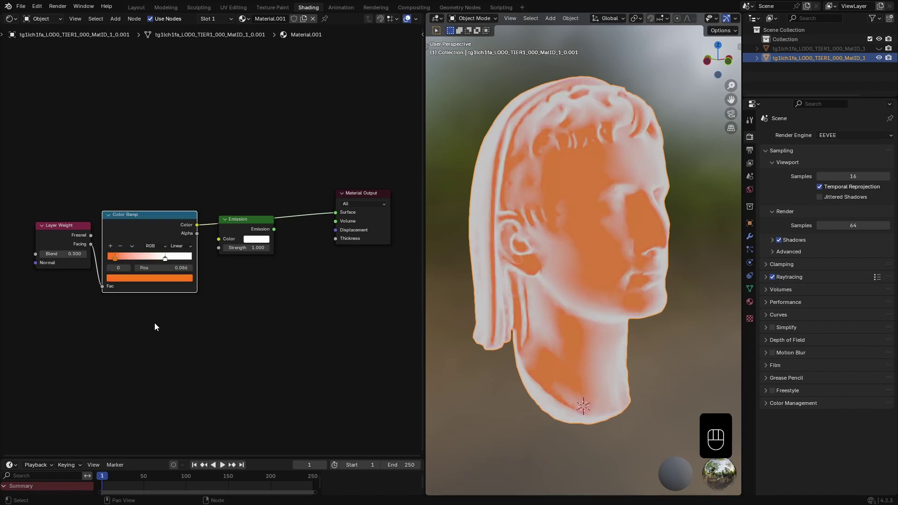
{"action": "left_click_drag", "start_coordinate": [165, 281], "coordinate": [146, 216]}
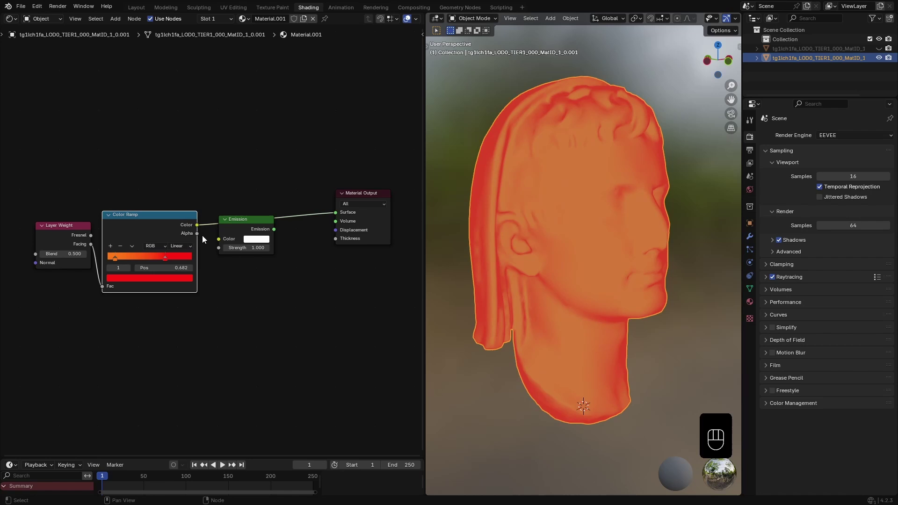
{"action": "left_click_drag", "start_coordinate": [197, 229], "coordinate": [302, 223]}
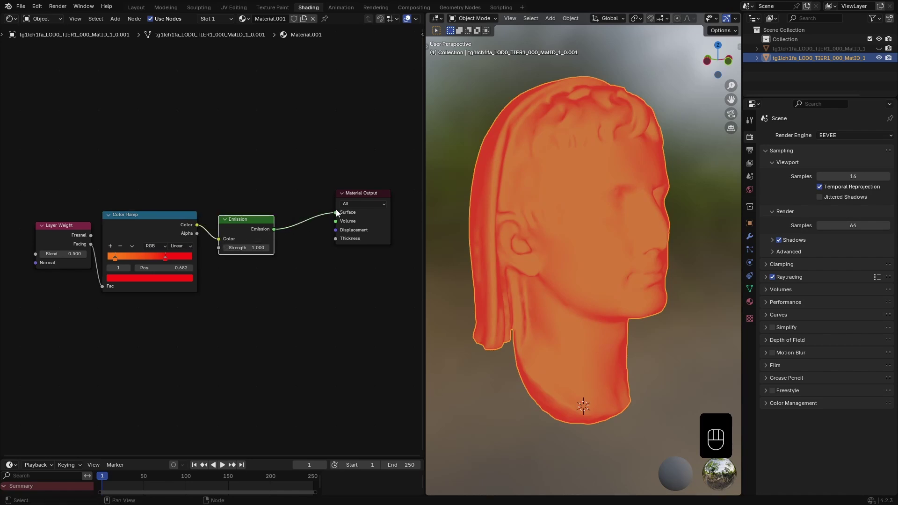
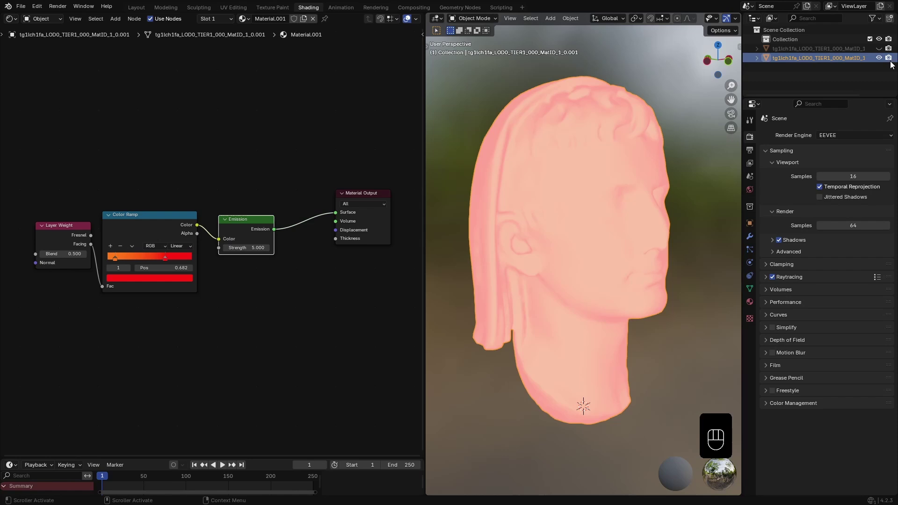
Step: Orbit around the cracked head to see the orange glow through the marble shell
{"action": "left_click_drag", "start_coordinate": [881, 51], "coordinate": [634, 316]}
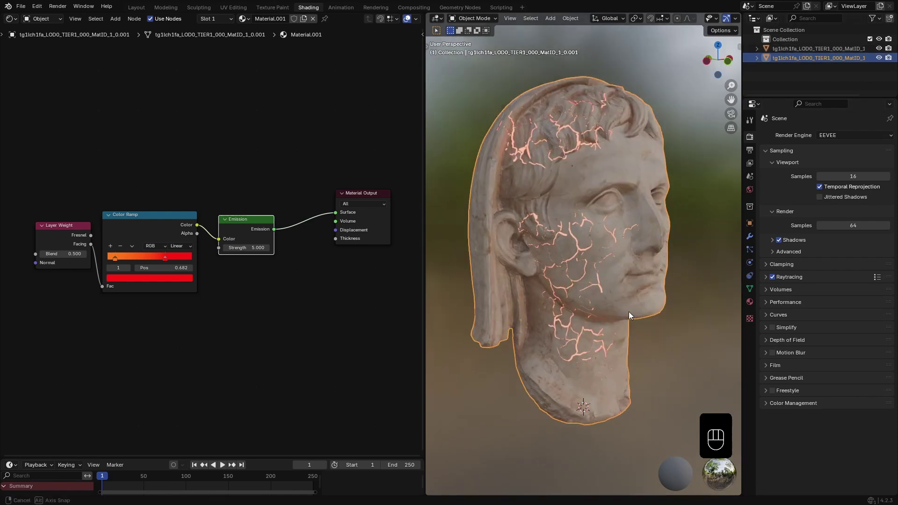
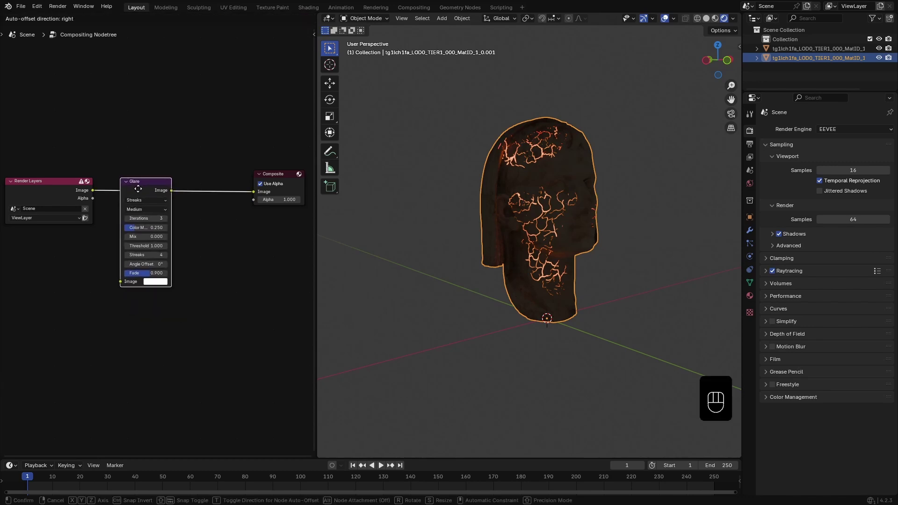
Step: Adjust the Glare node between Render Layers and Composite for the bloom effect
{"action": "left_click_drag", "start_coordinate": [147, 193], "coordinate": [147, 213]}
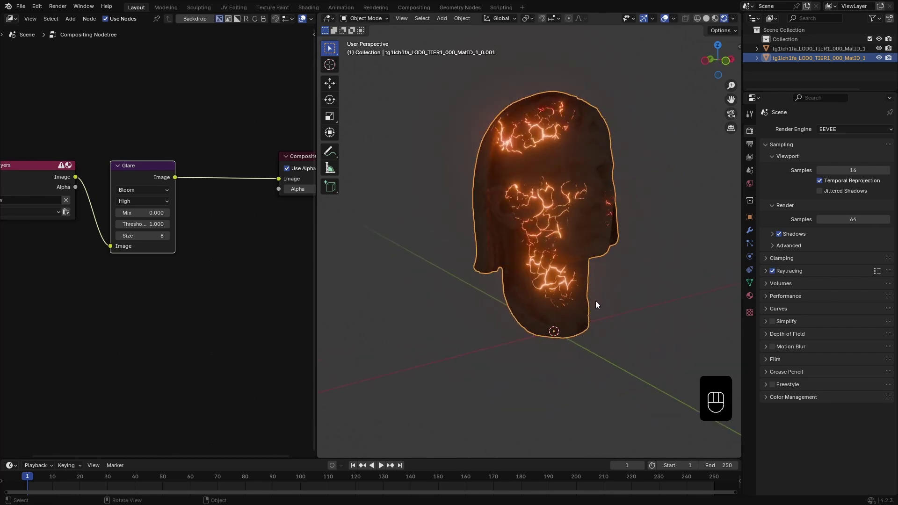
Step: Add a point light and move it beside the head, constrained off the Z axis
{"action": "key", "text": "shift+a"}
{"action": "key", "text": "r"}
{"action": "left_click", "coordinate": [753, 257]}
{"action": "key", "text": "shift+a"}
{"action": "key", "text": "g"}
{"action": "key", "text": "shift+z"}
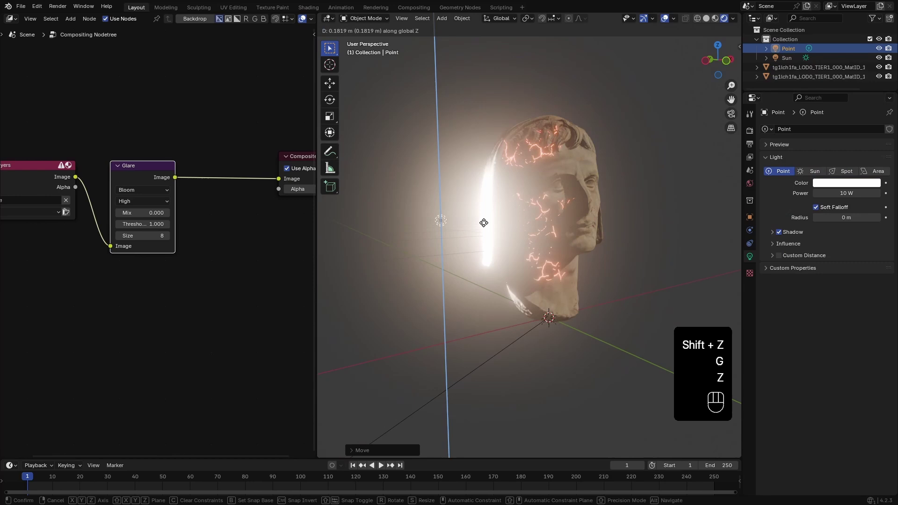
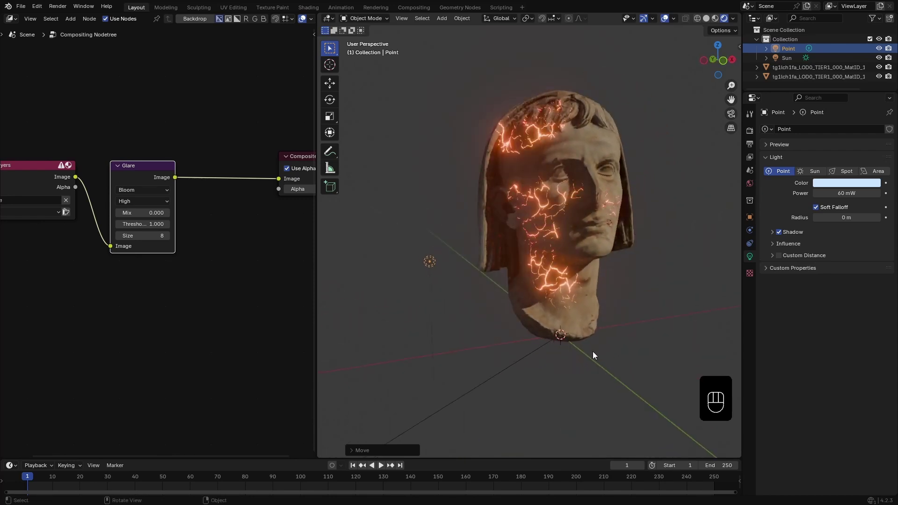
Step: Raise the head's particle system seed to 4 and review the Explode modifier stack
{"action": "left_click", "coordinate": [590, 185]}
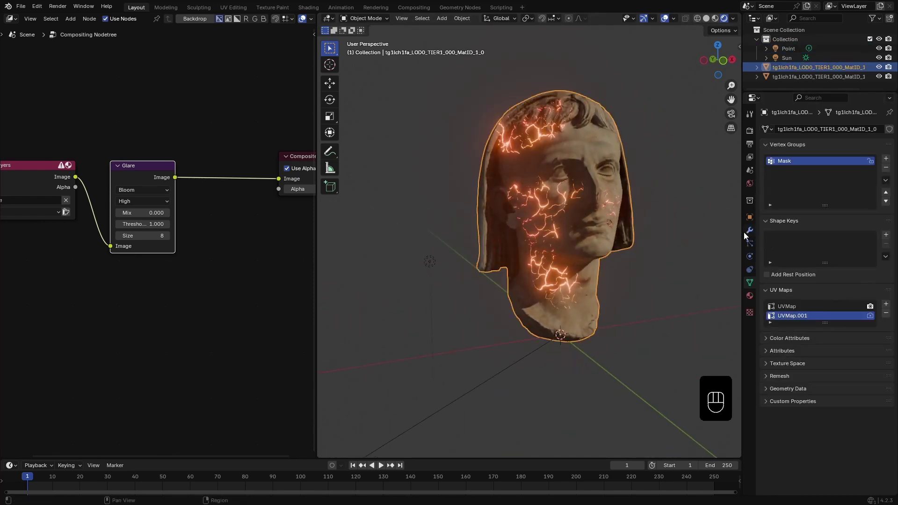
{"action": "left_click", "coordinate": [750, 228]}
{"action": "left_click_drag", "start_coordinate": [769, 156], "coordinate": [753, 241]}
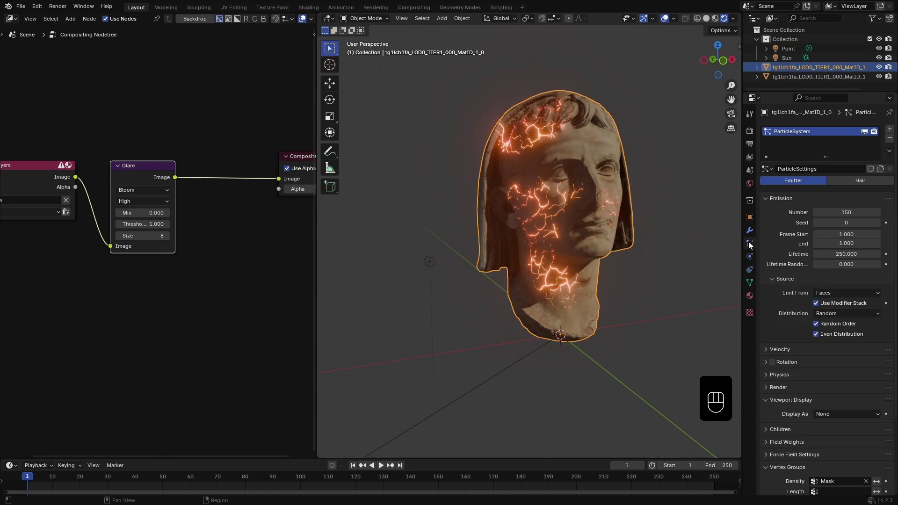
{"action": "left_click", "coordinate": [882, 223]}
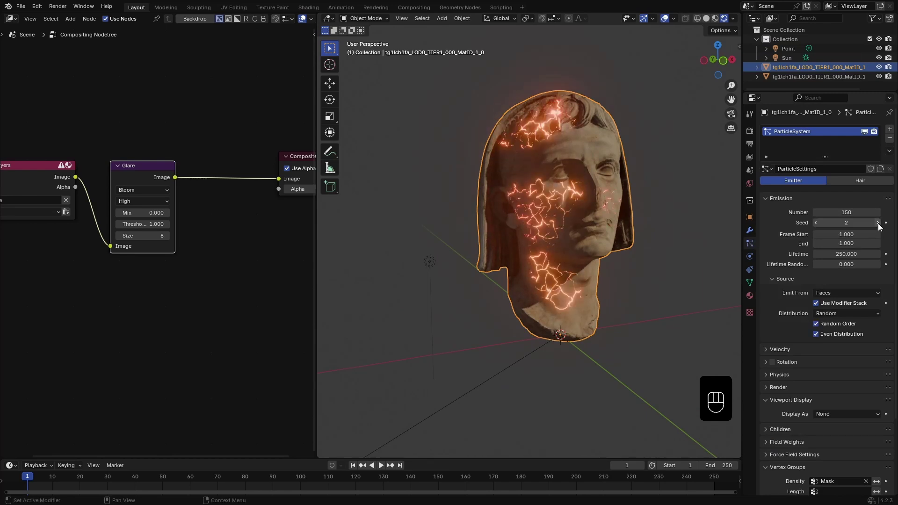
{"action": "left_click", "coordinate": [883, 224]}
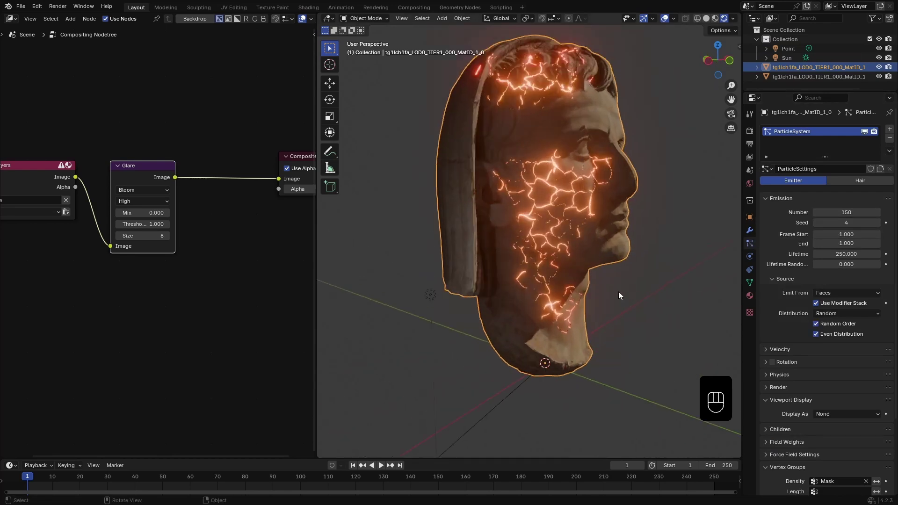
{"action": "left_click", "coordinate": [819, 226]}
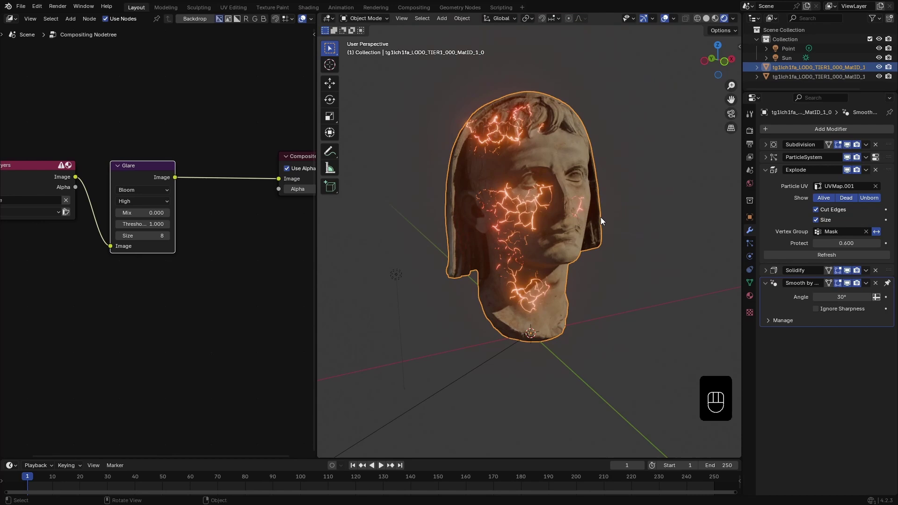
Step: Switch the render engine to Cycles on GPU Compute and enable motion blur
{"action": "left_click", "coordinate": [509, 223]}
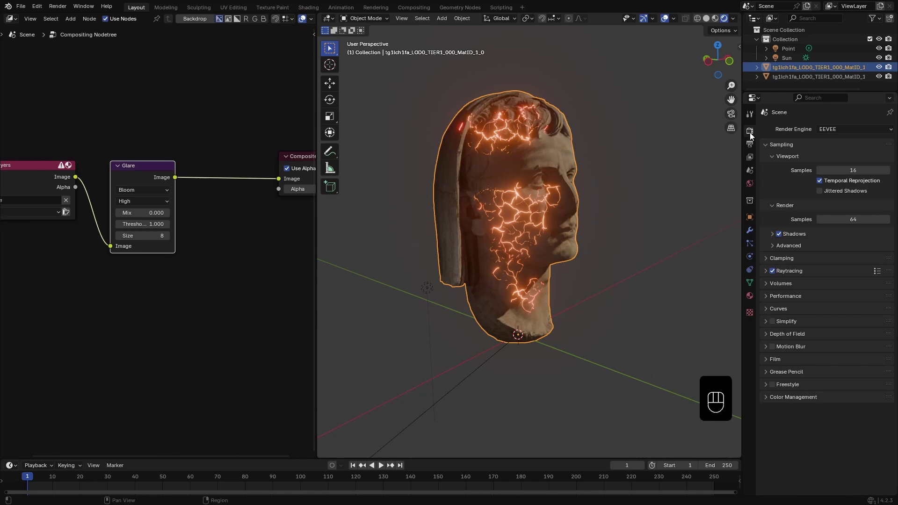
{"action": "left_click_drag", "start_coordinate": [848, 130], "coordinate": [833, 164]}
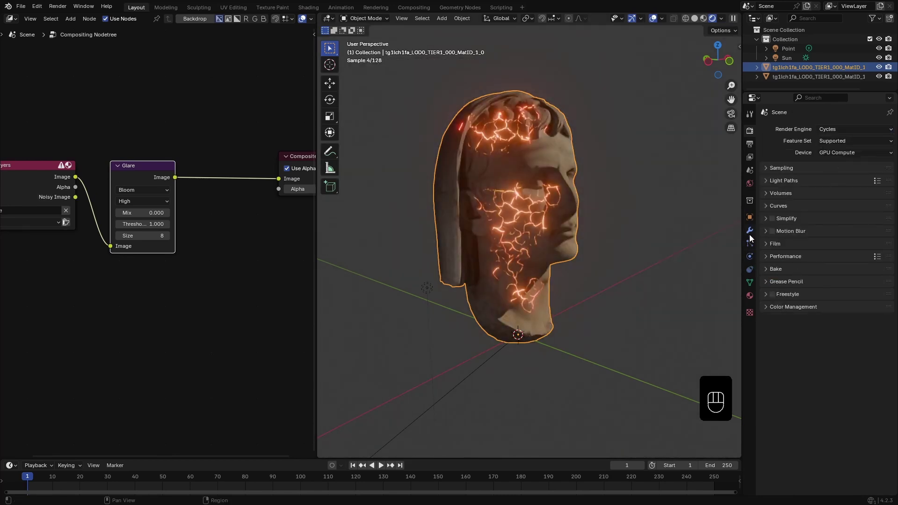
{"action": "left_click", "coordinate": [776, 233]}
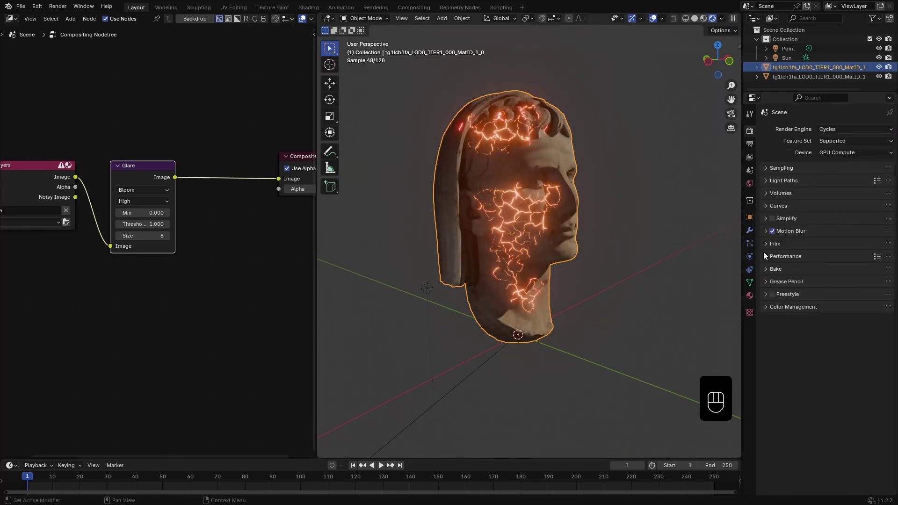
{"action": "left_click", "coordinate": [752, 221]}
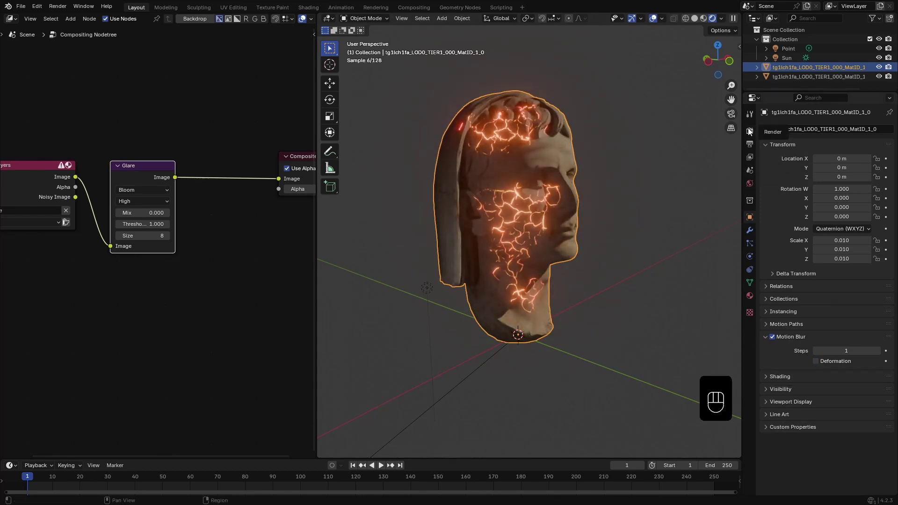
{"action": "left_click", "coordinate": [750, 131]}
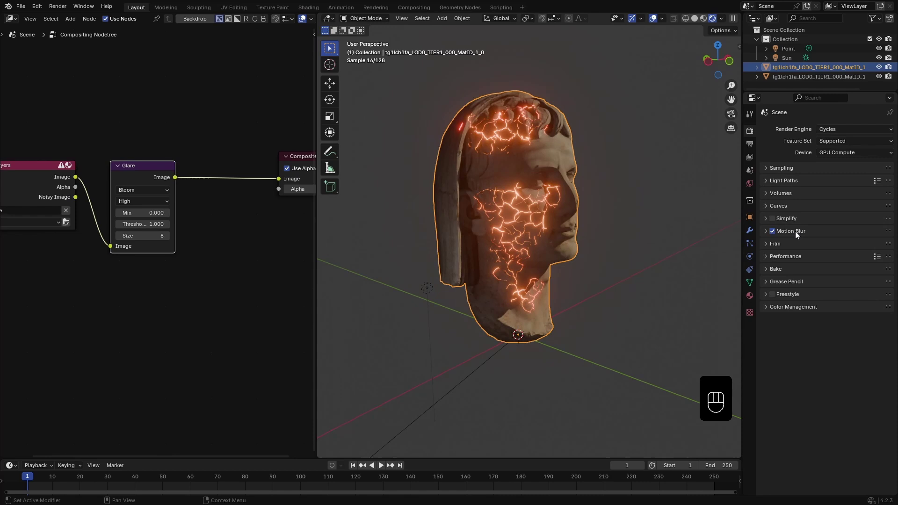